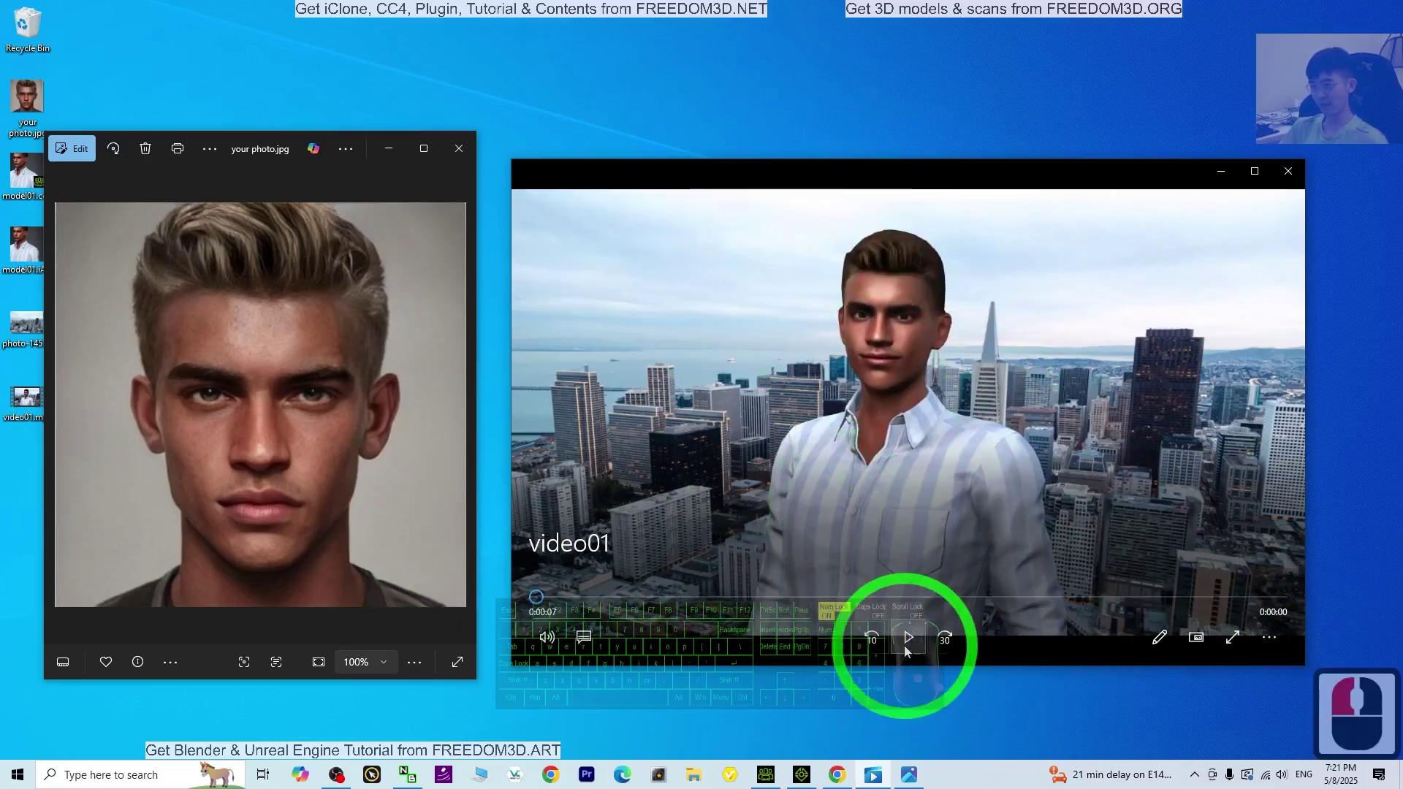
- Drop the desktop portrait photo onto the Headshot v2 image area
left_click_drag(910, 563, 287, 391)
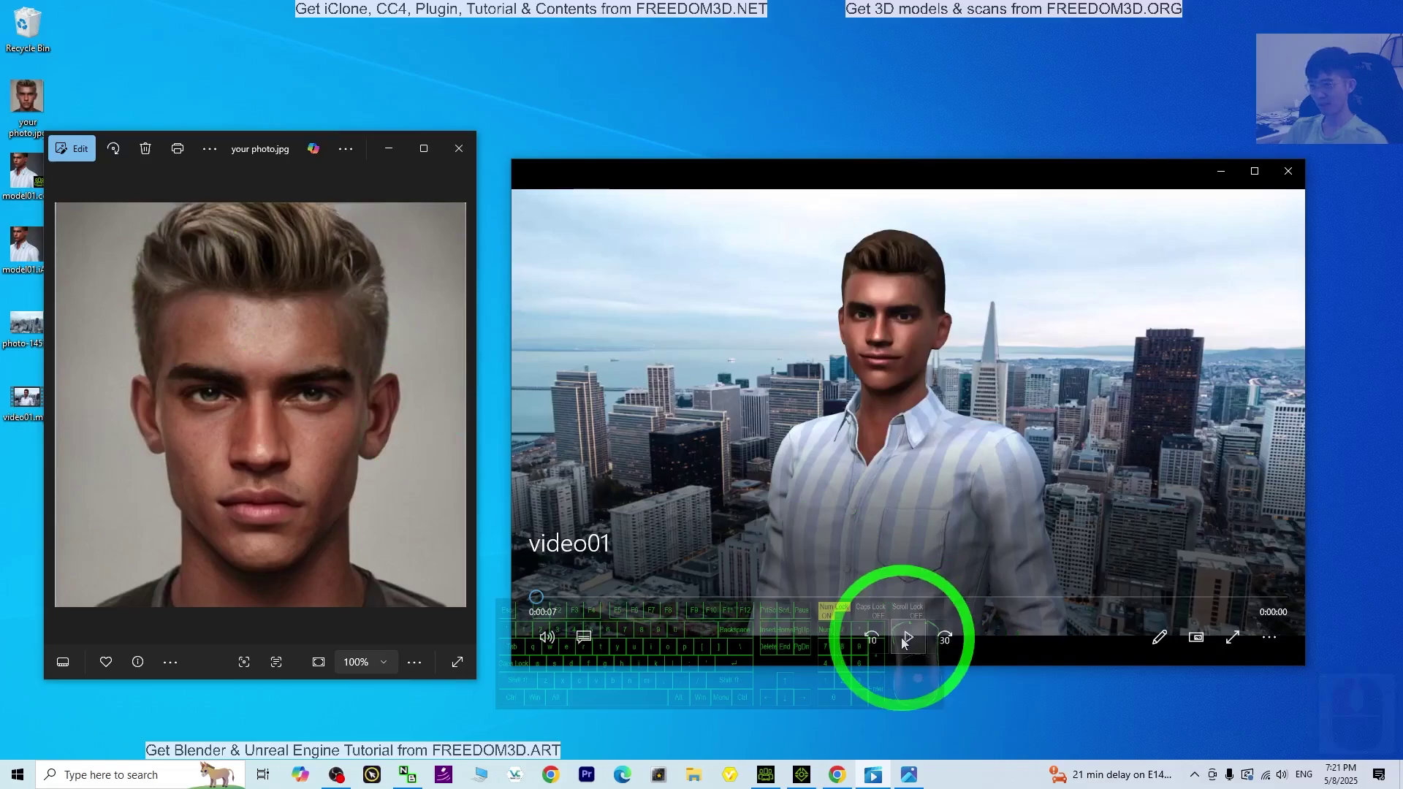
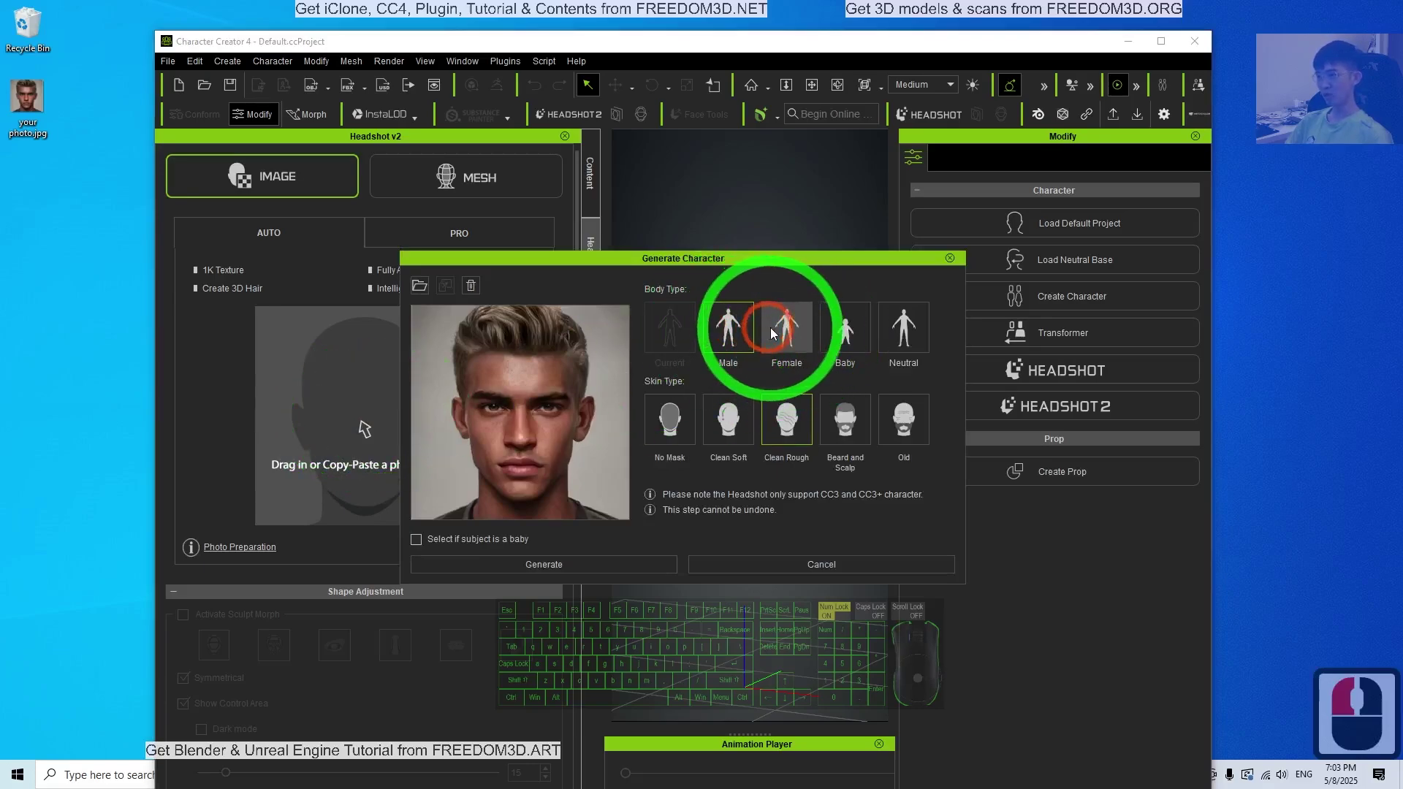
- Generate the head from the photo with Male body type and Clean Soft skin
left_click(740, 331)
left_click(741, 331)
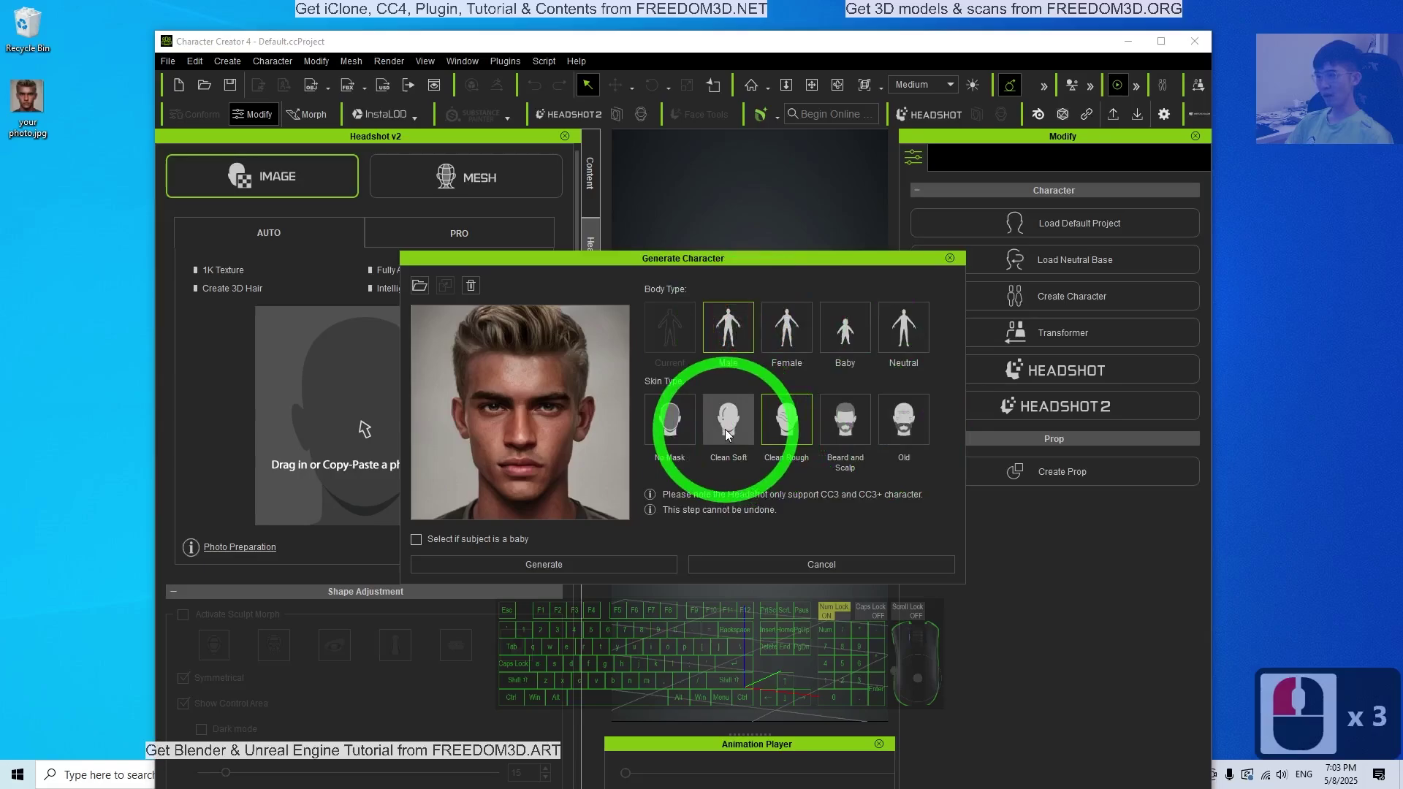
left_click(729, 432)
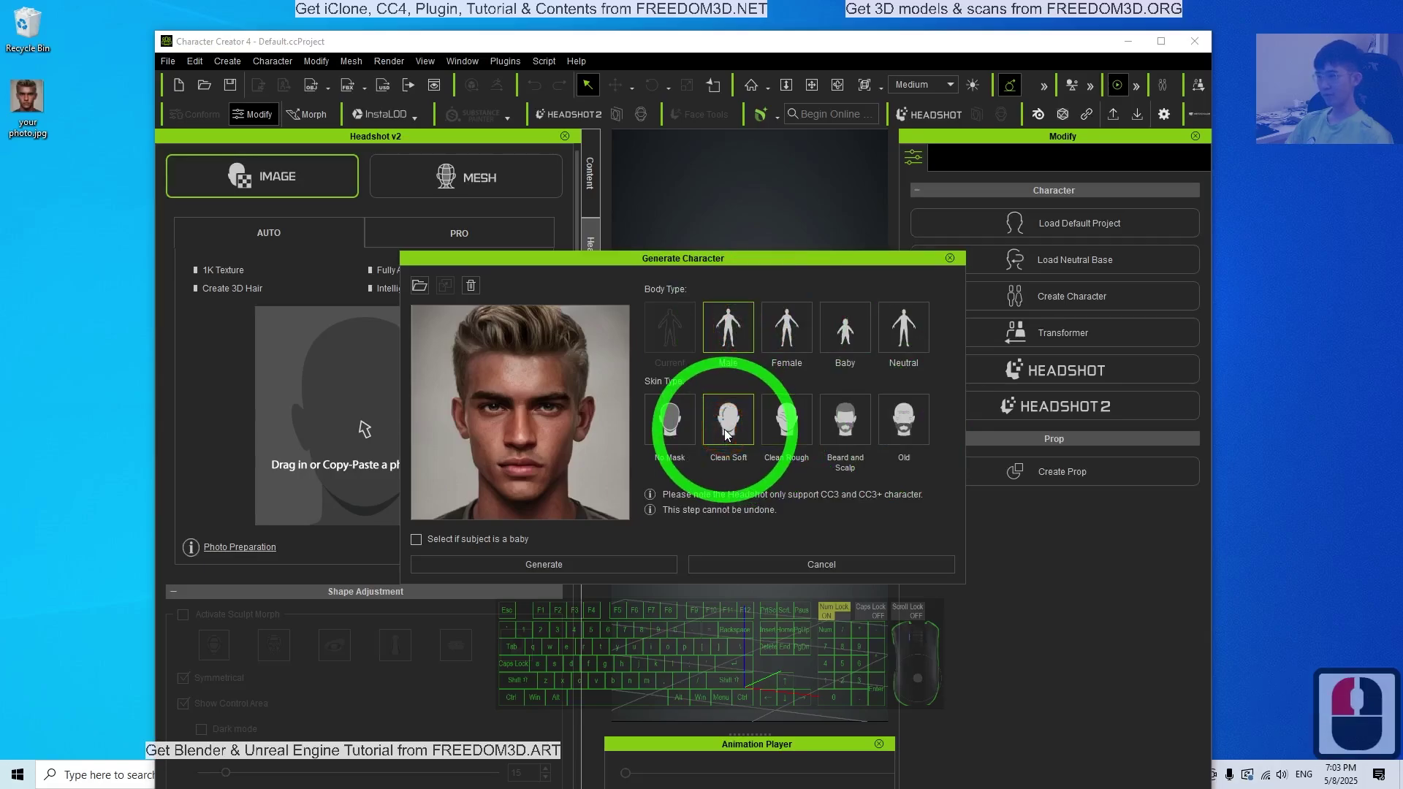
left_click(602, 567)
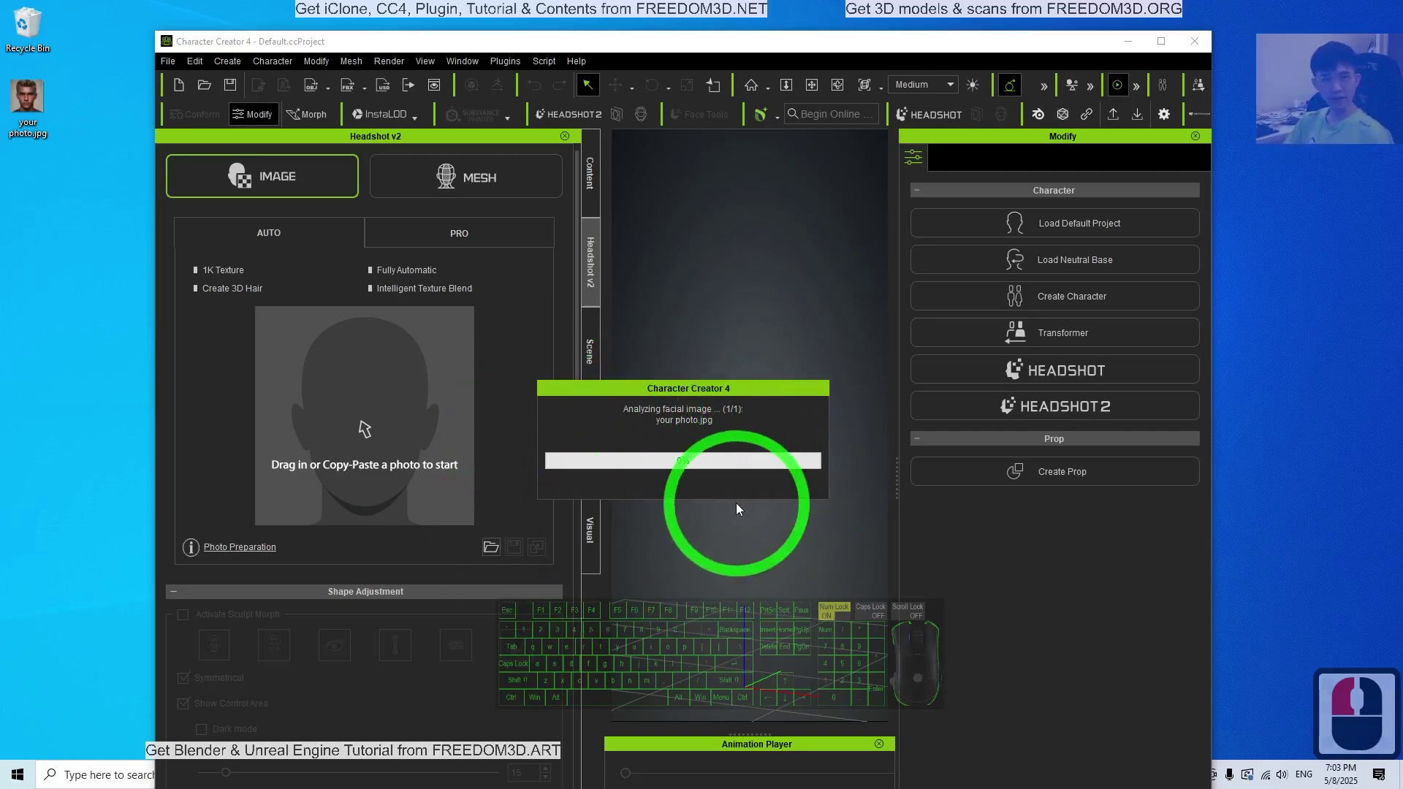
- Adjust the view while facial analysis of the photo progresses
left_click_drag(532, 463, 53, 117)
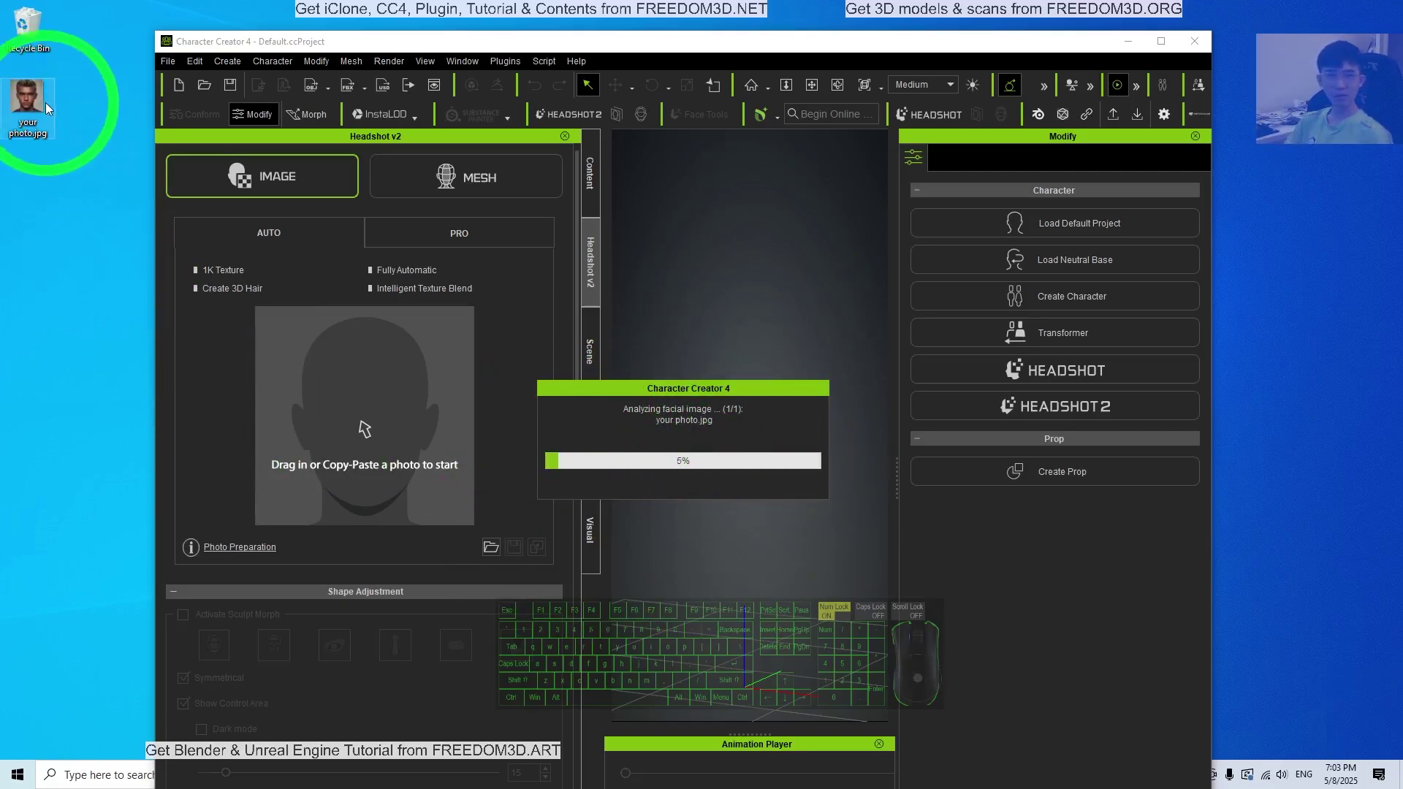
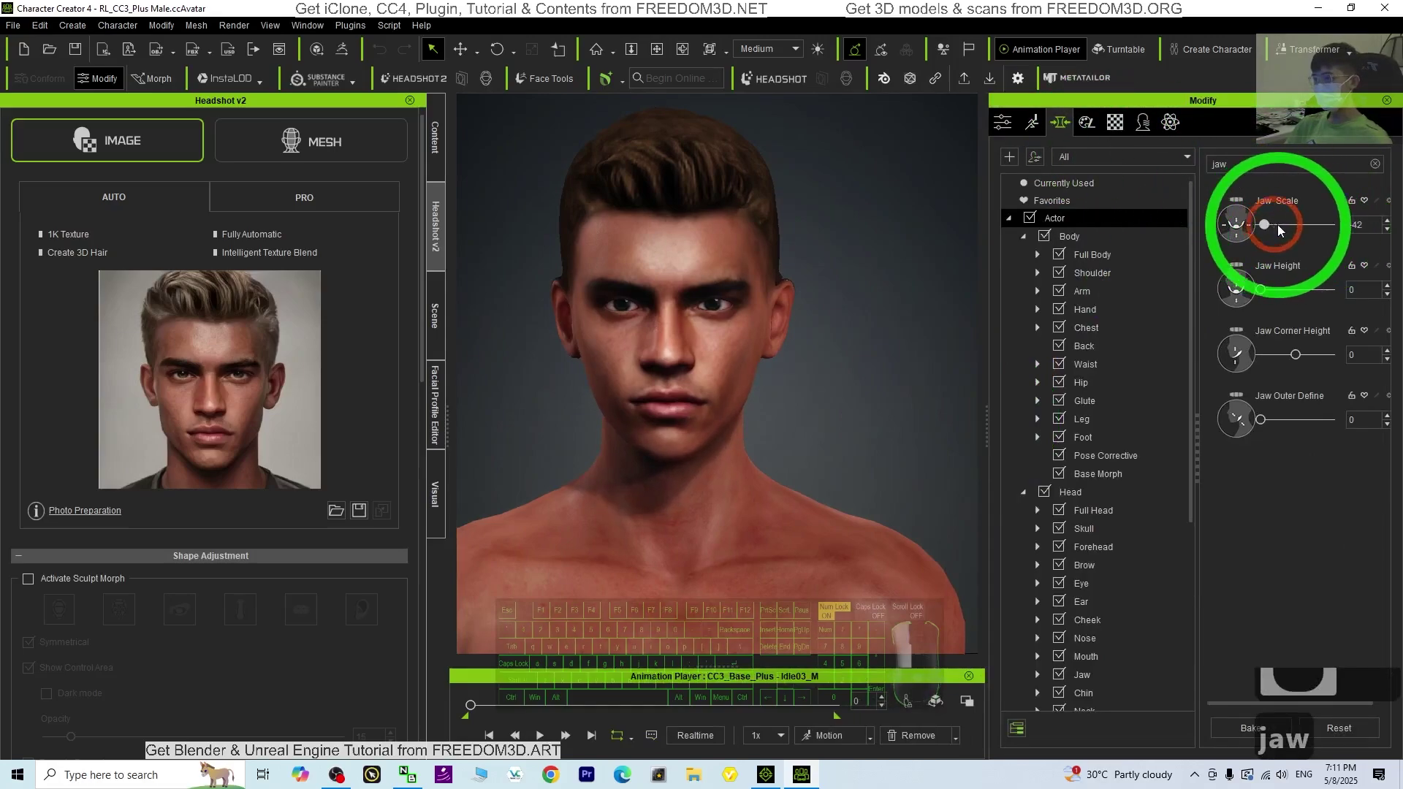
- Nudge the Jaw Scale slider down and search the 'face' morphs
left_click_drag(1290, 231, 1285, 353)
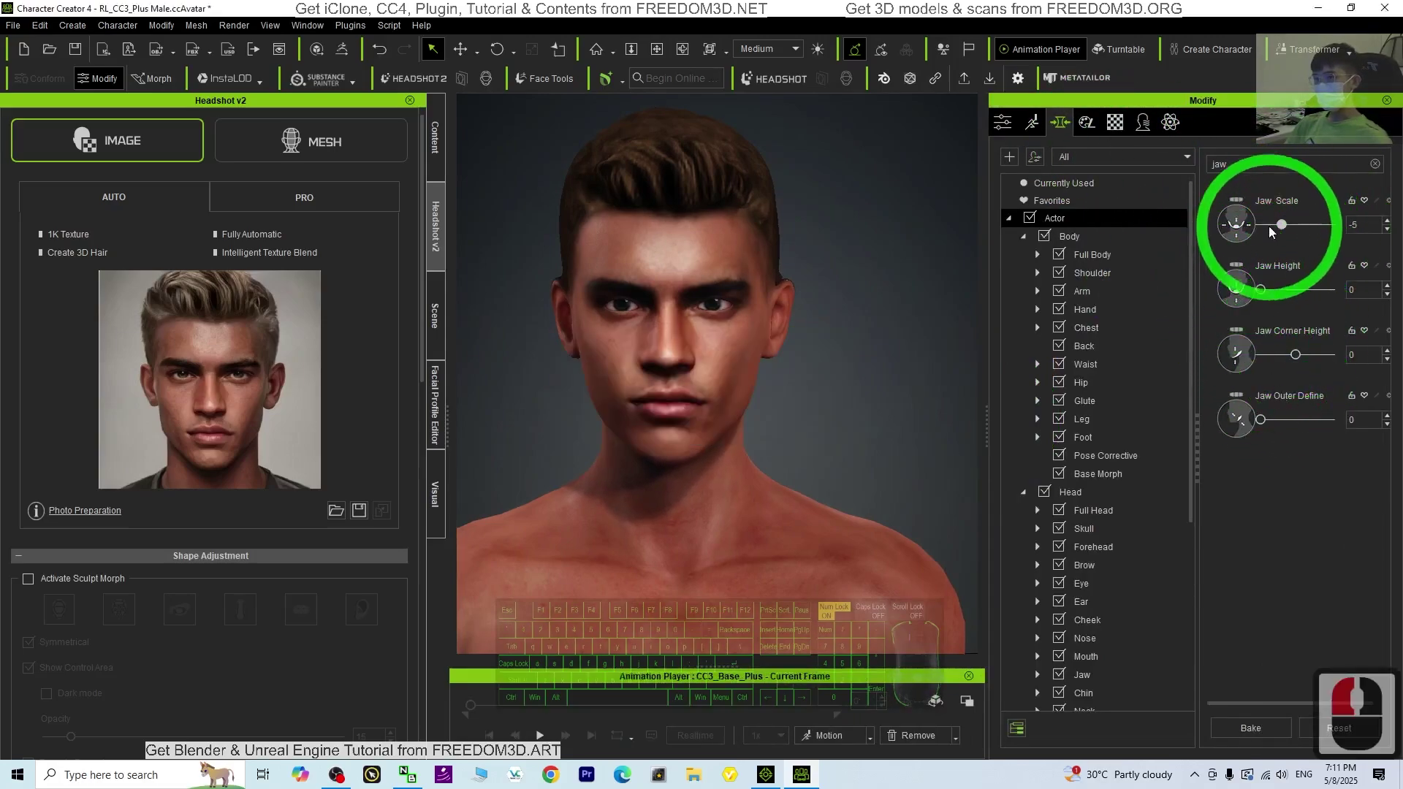
type("face")
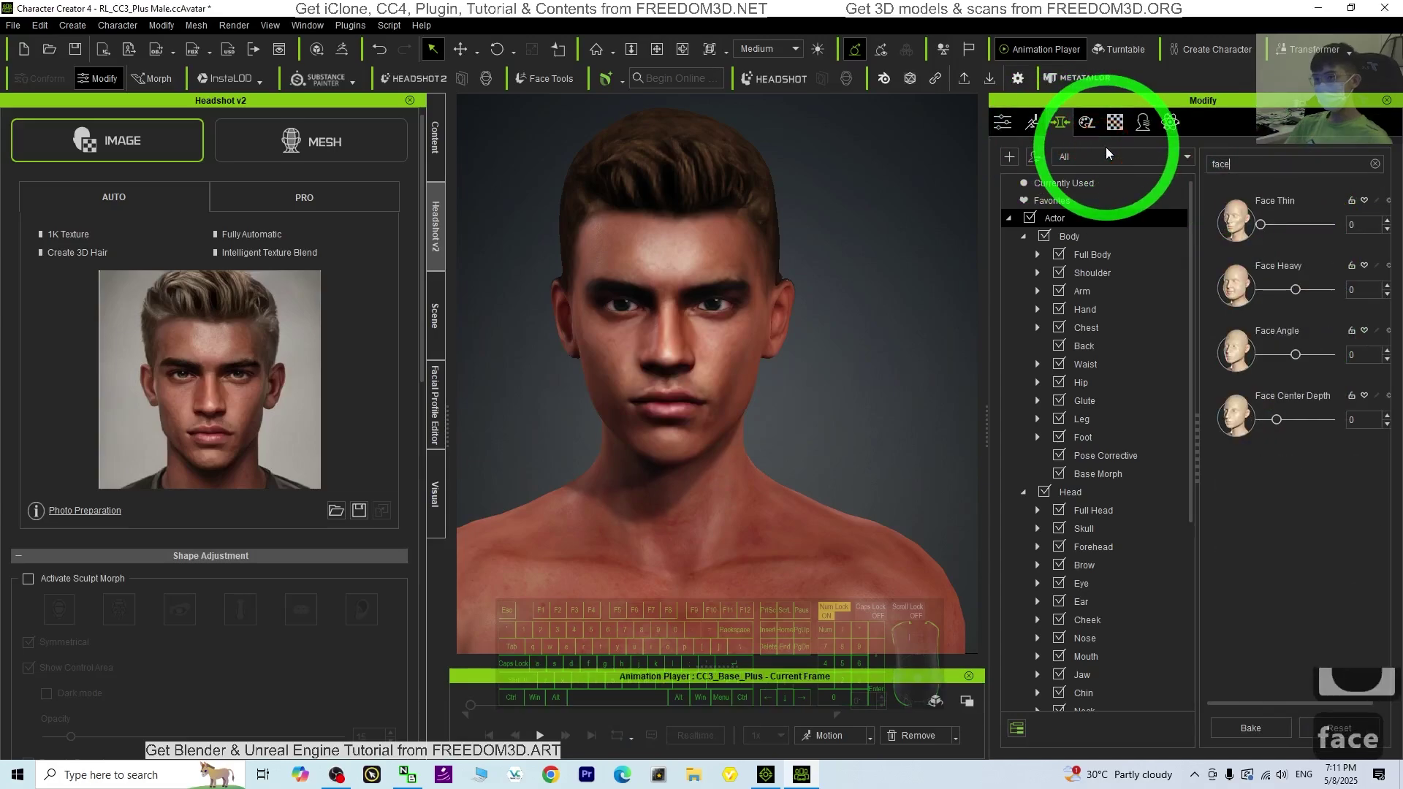
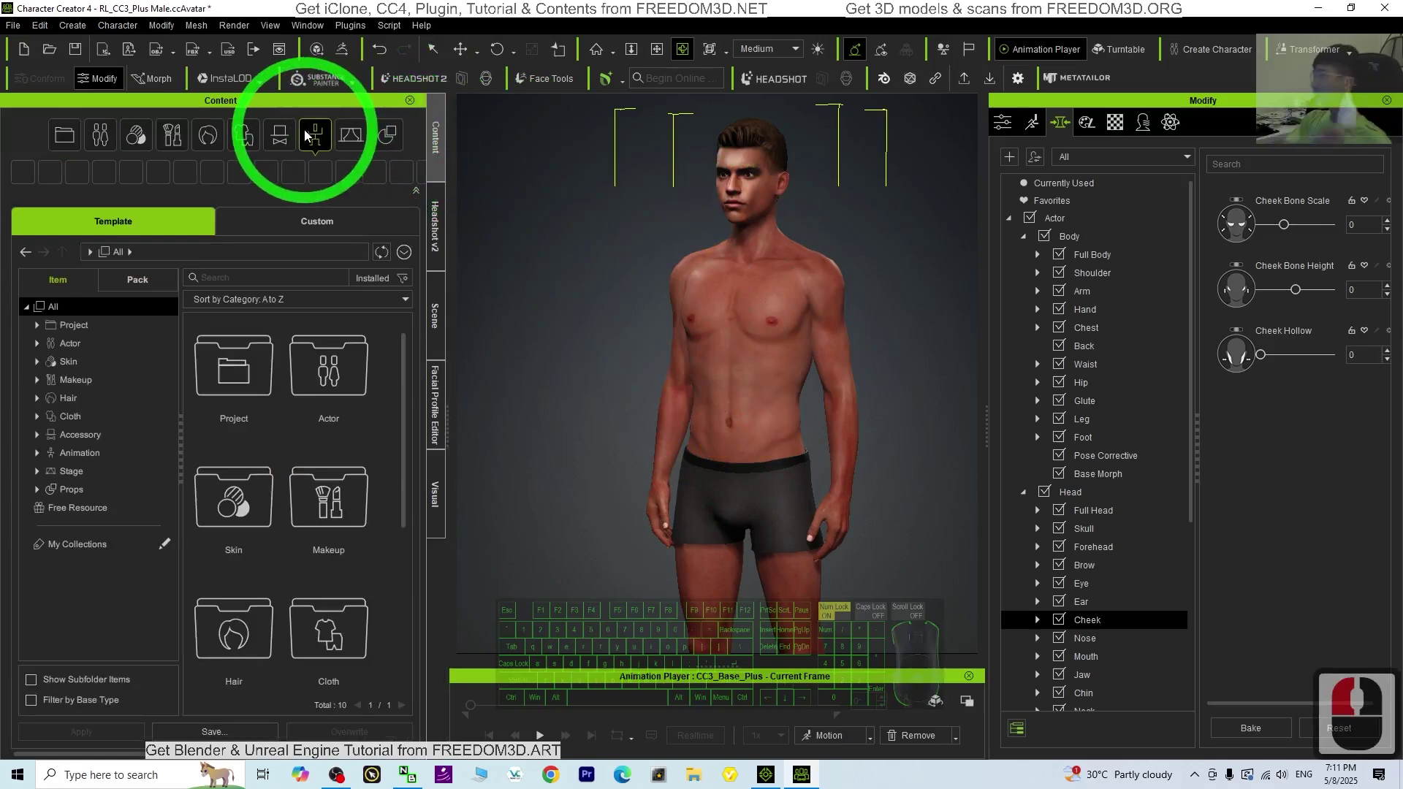
- Browse Content > Cloth > Shirts and scroll through the shirts collection
left_click(244, 136)
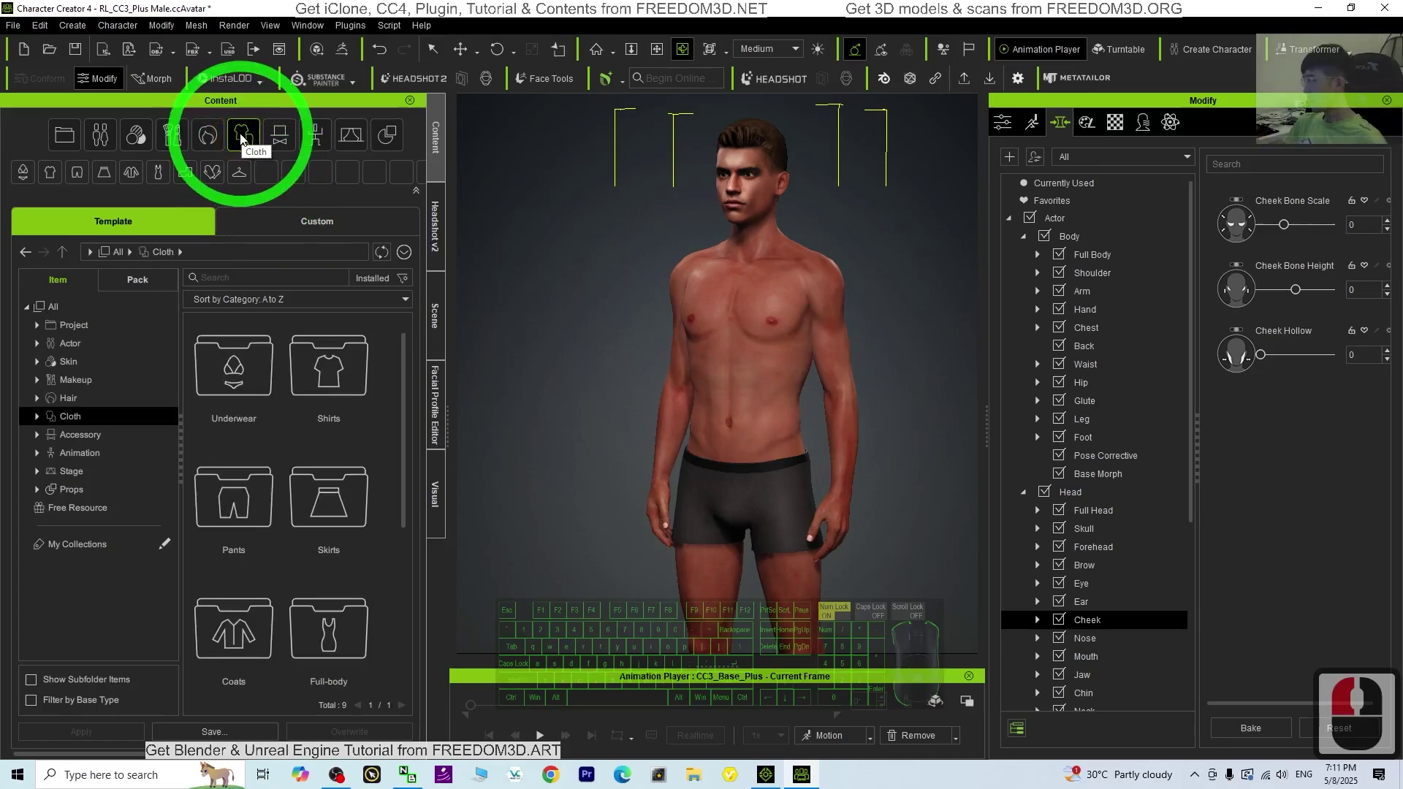
left_click(310, 380)
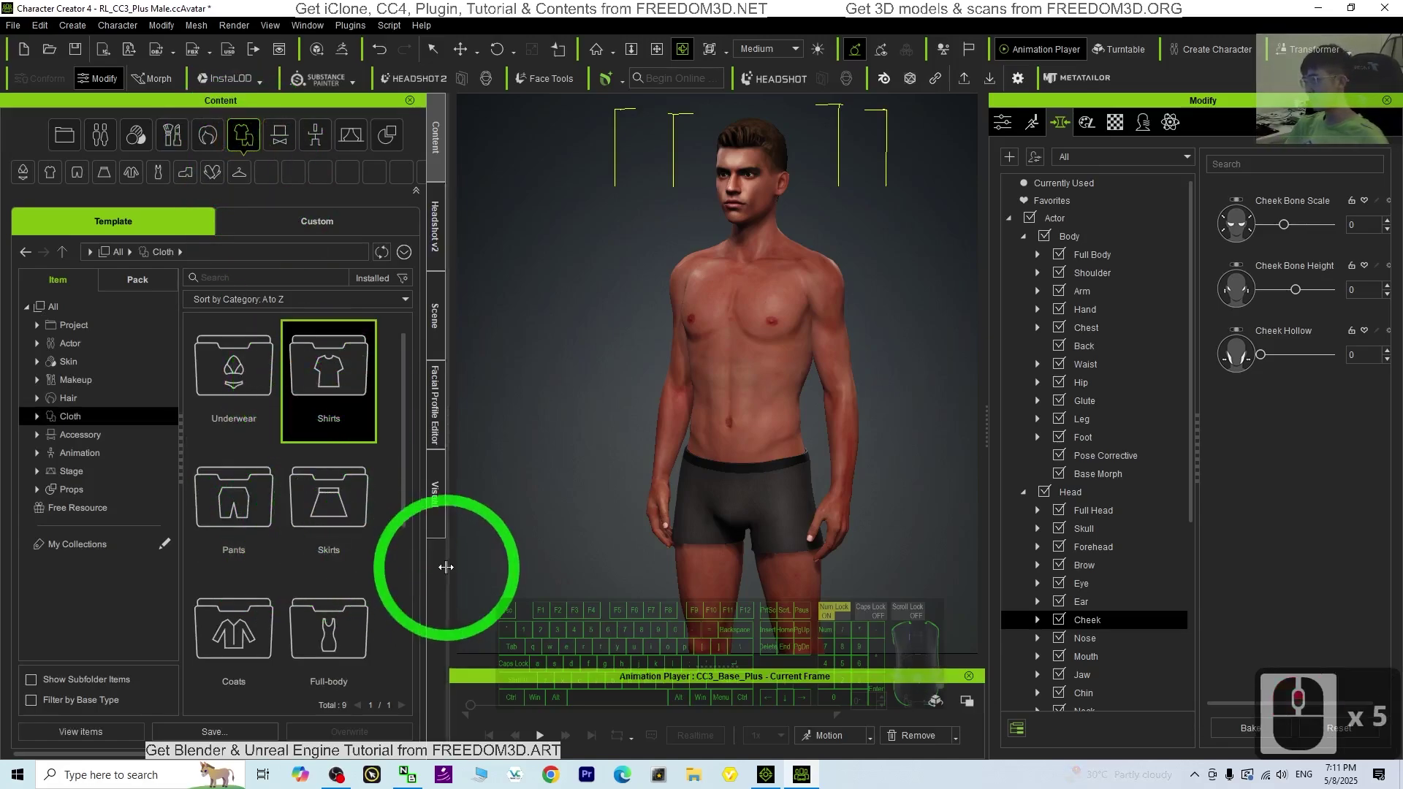
right_click(337, 383)
left_click(337, 383)
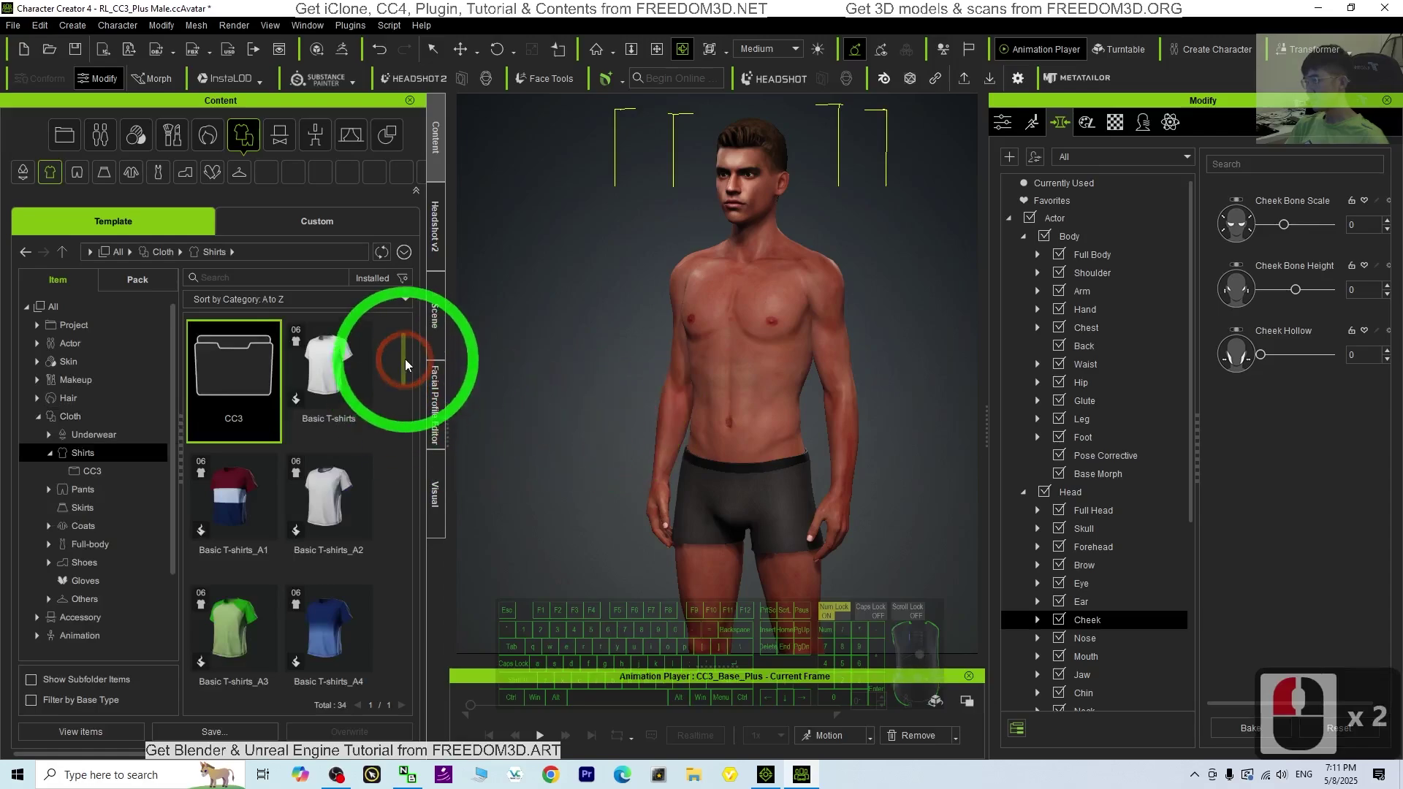
left_click_drag(426, 591, 430, 650)
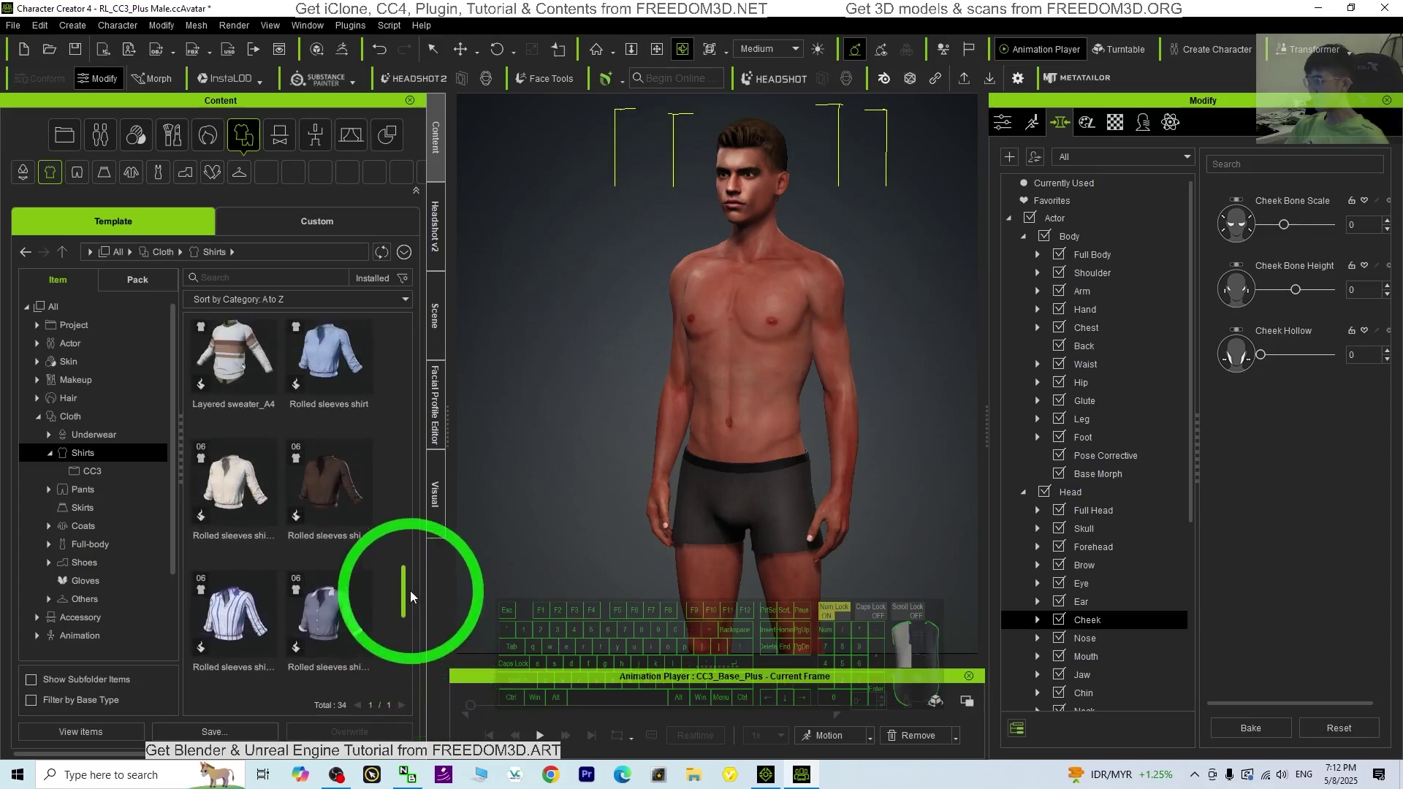
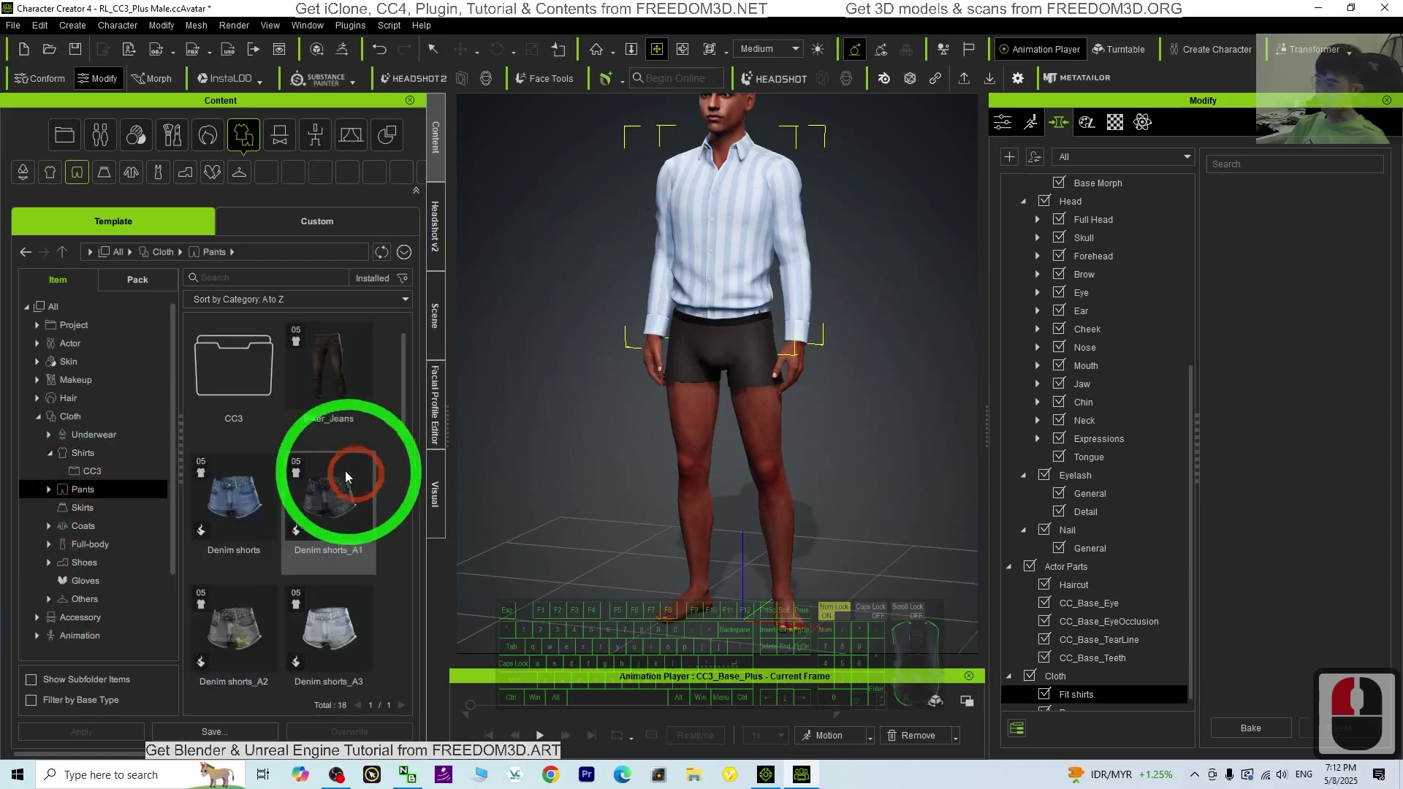
- Apply Slim fit pants_A1 from the Pants collection to the character
scroll("down", 3)
left_click(390, 599)
scroll("down", 3)
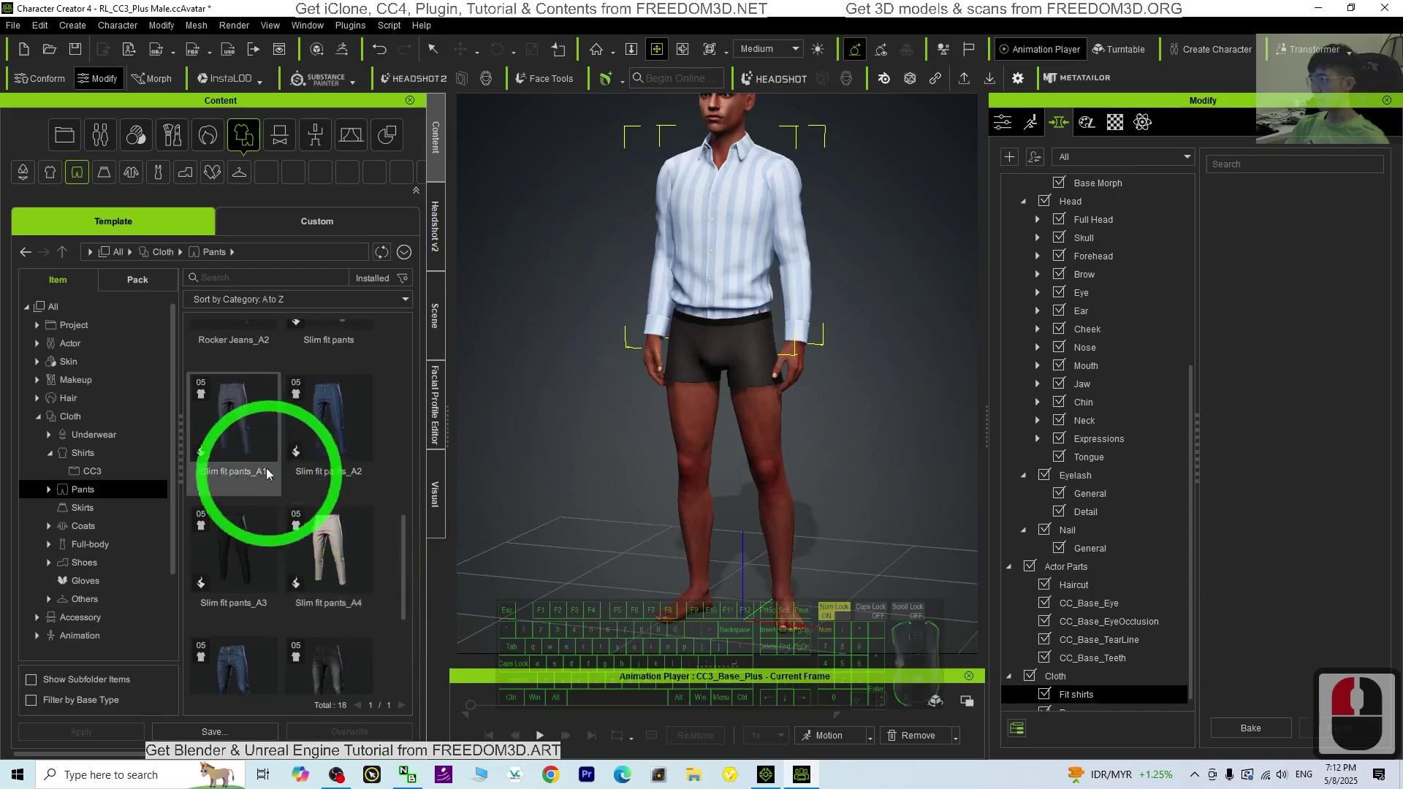
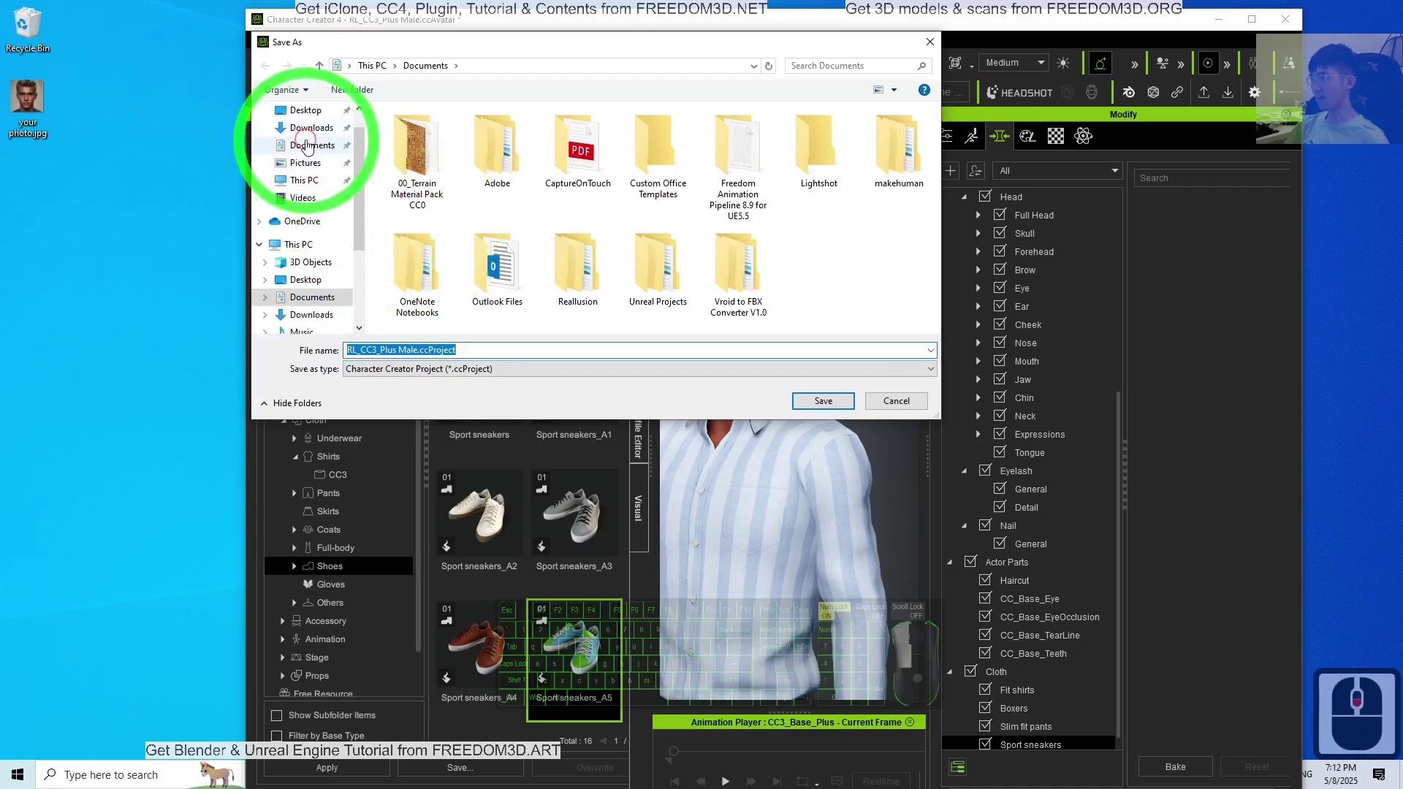
- Save the project to the Desktop as model01.ccProject
left_click(302, 147)
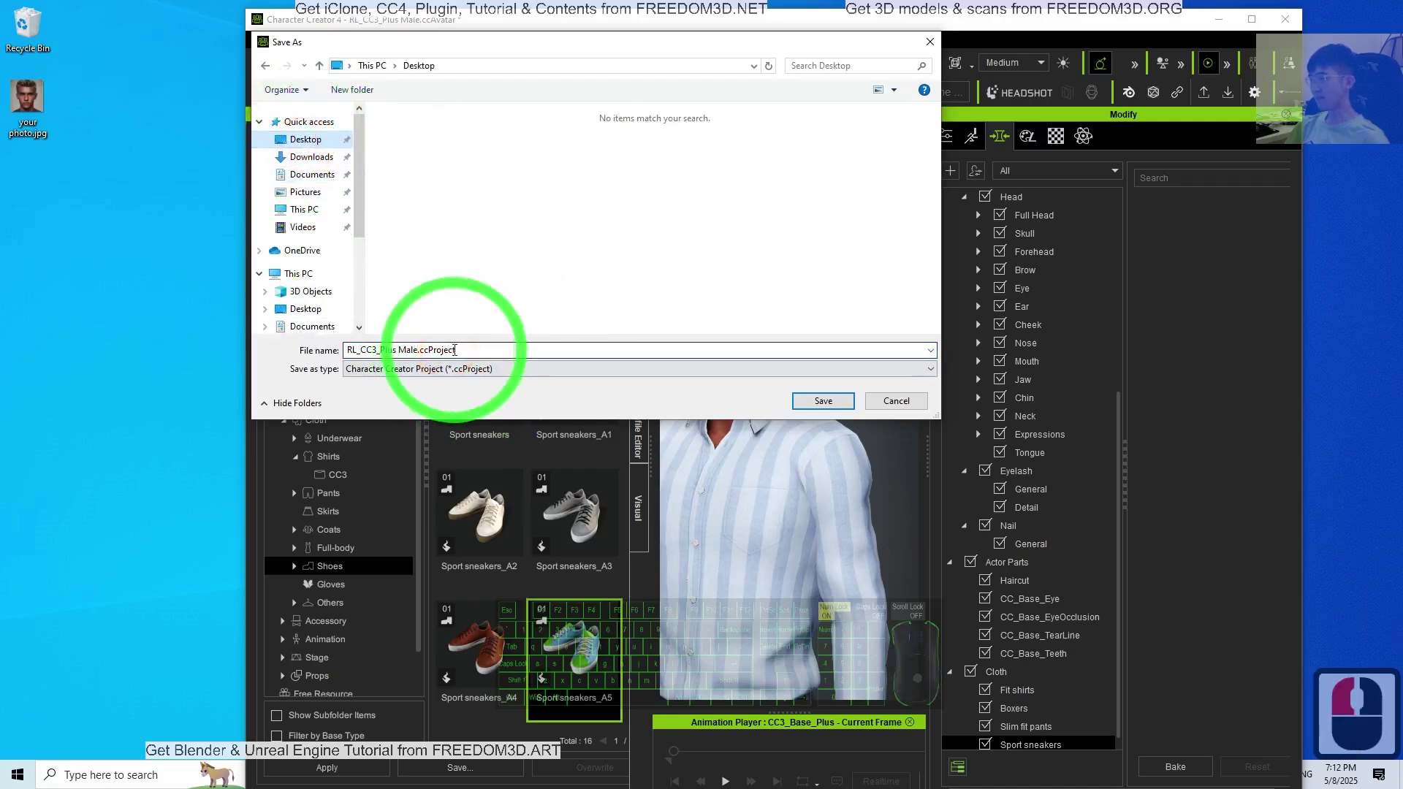
type("model01")
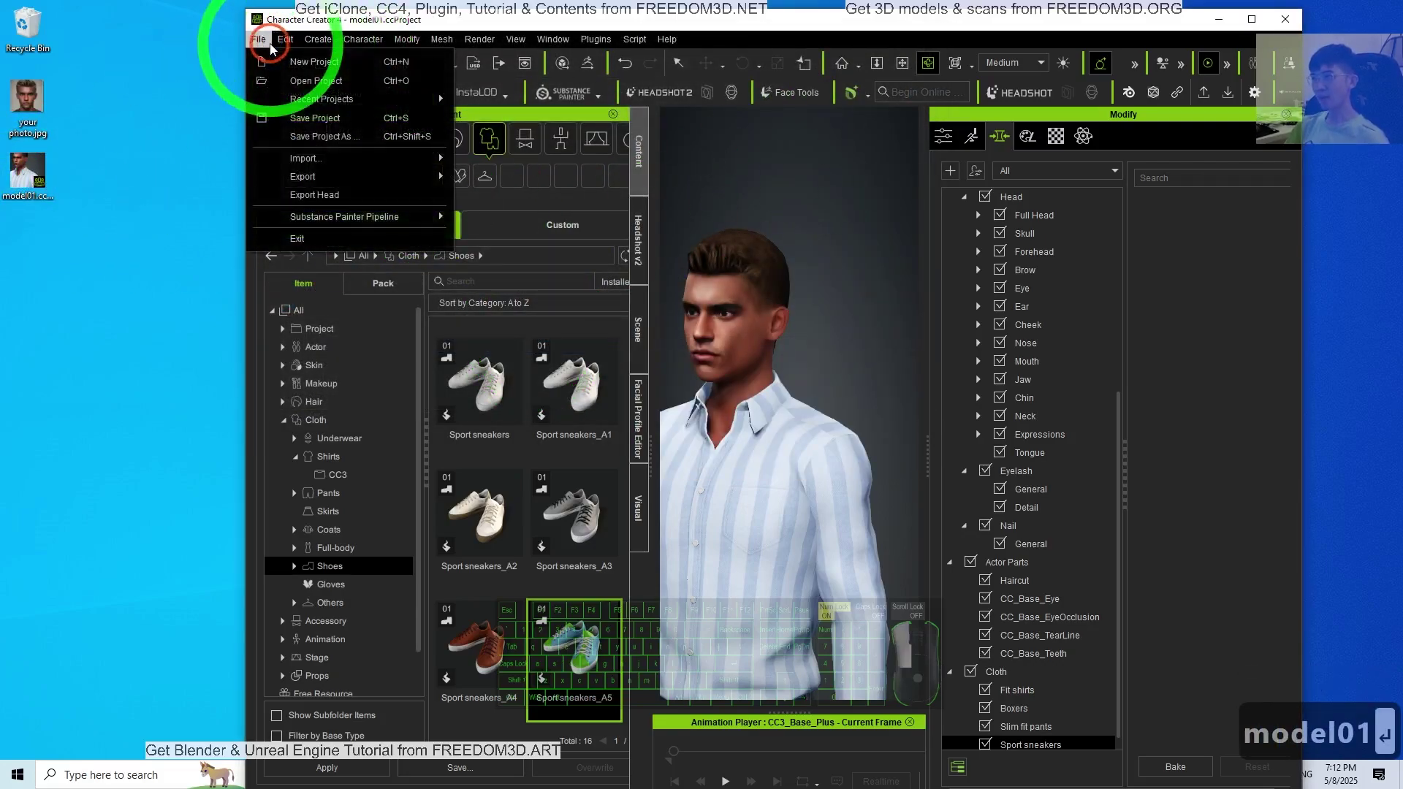
- Export the character as iClone Character model01.iAvatar to the Desktop, accepting default export settings
left_click(527, 182)
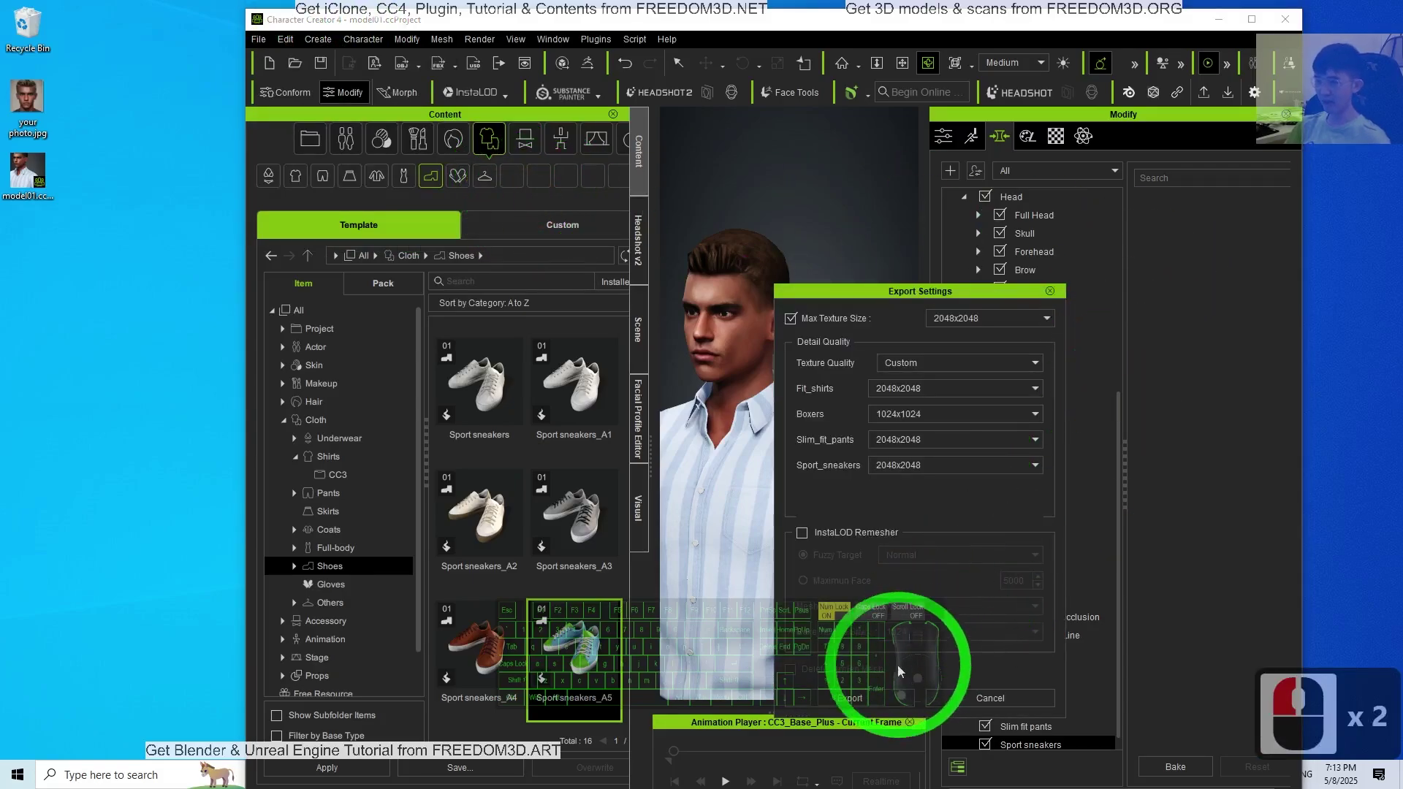
left_click(877, 705)
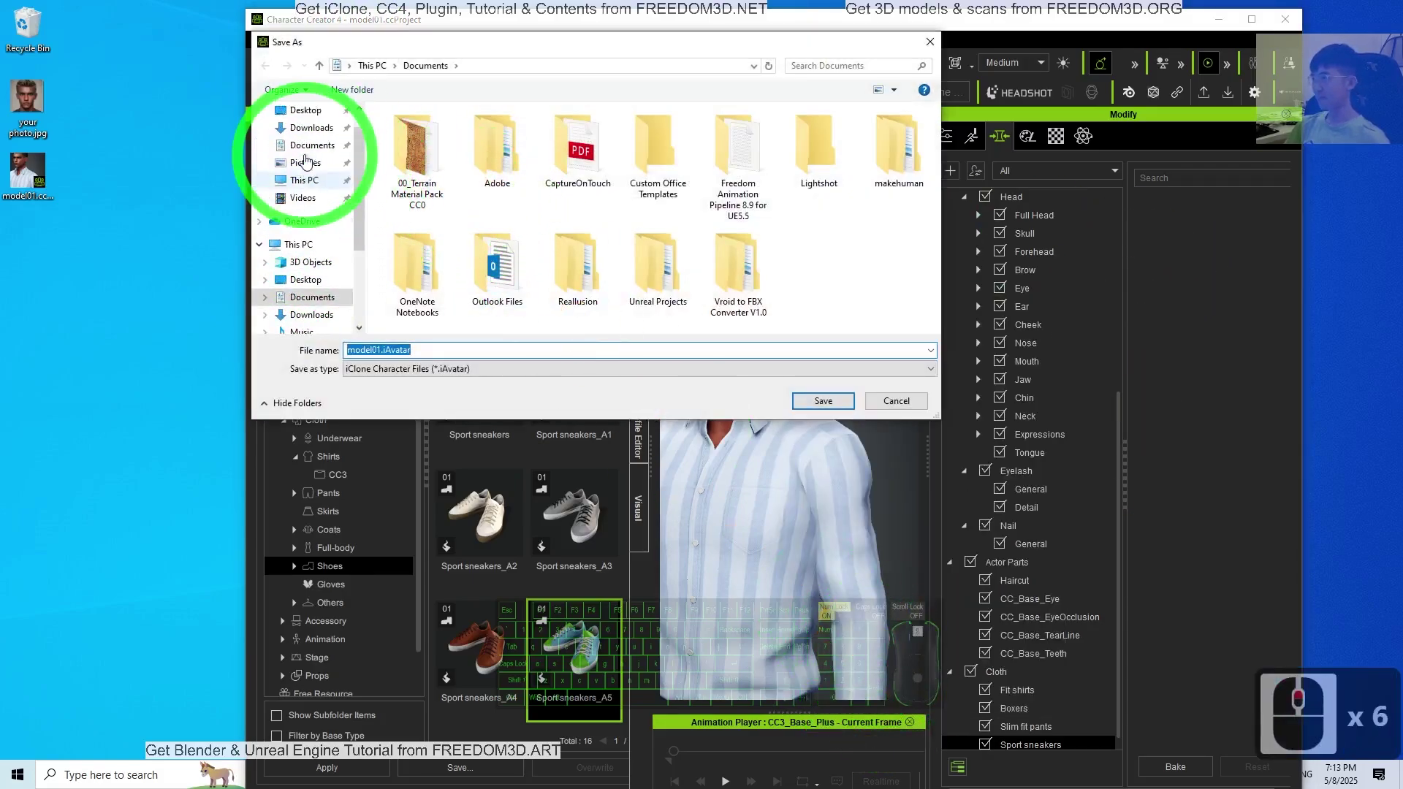
left_click(444, 344)
left_click(759, 398)
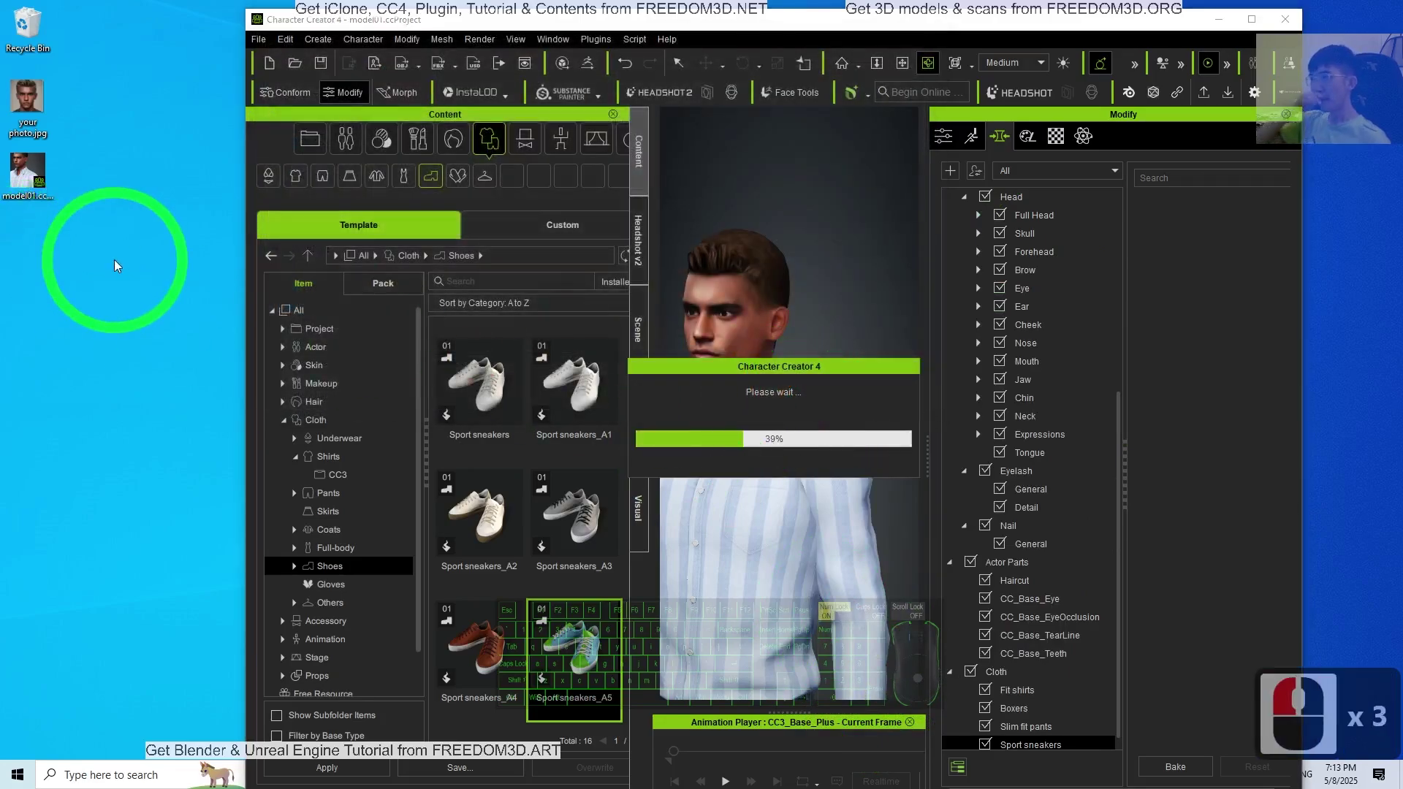
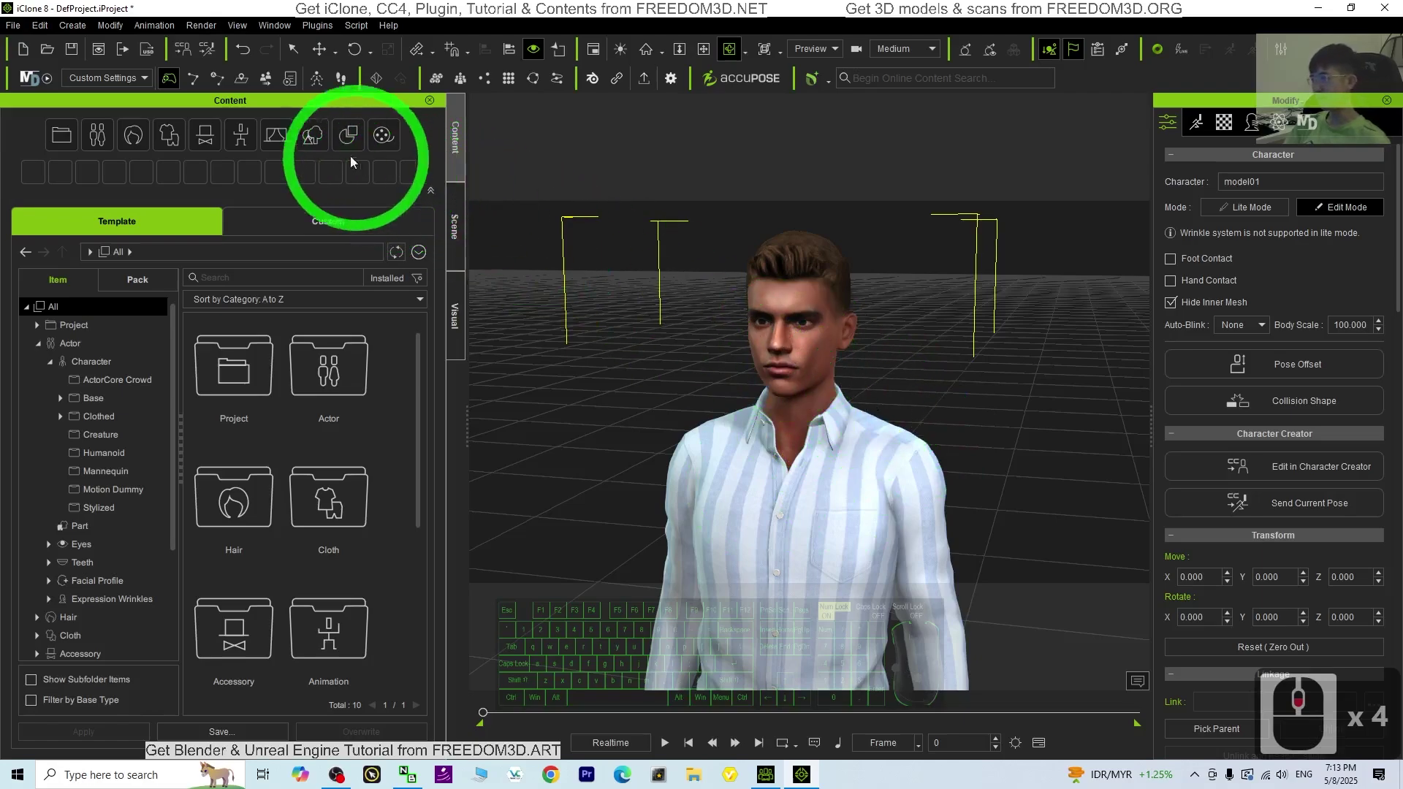
- Browse the Content template library into Animation > Motion > Human Male > Idle
left_click_drag(251, 135, 84, 570)
scroll("down", 3)
scroll("down", 3)
scroll("down", 3)
left_click_drag(241, 145, 157, 551)
left_click(157, 551)
left_click_drag(198, 553, 76, 610)
left_click_drag(77, 610, 65, 605)
middle_click(65, 606)
scroll("up", 3)
- Drag a Breathe idle motion onto the model01 character to retarget it
left_click_drag(133, 541, 369, 637)
left_click_drag(369, 638, 114, 576)
left_click_drag(114, 576, 385, 544)
left_click_drag(385, 543, 115, 564)
scroll("down", 3)
left_click_drag(116, 564, 858, 487)
right_click(858, 488)
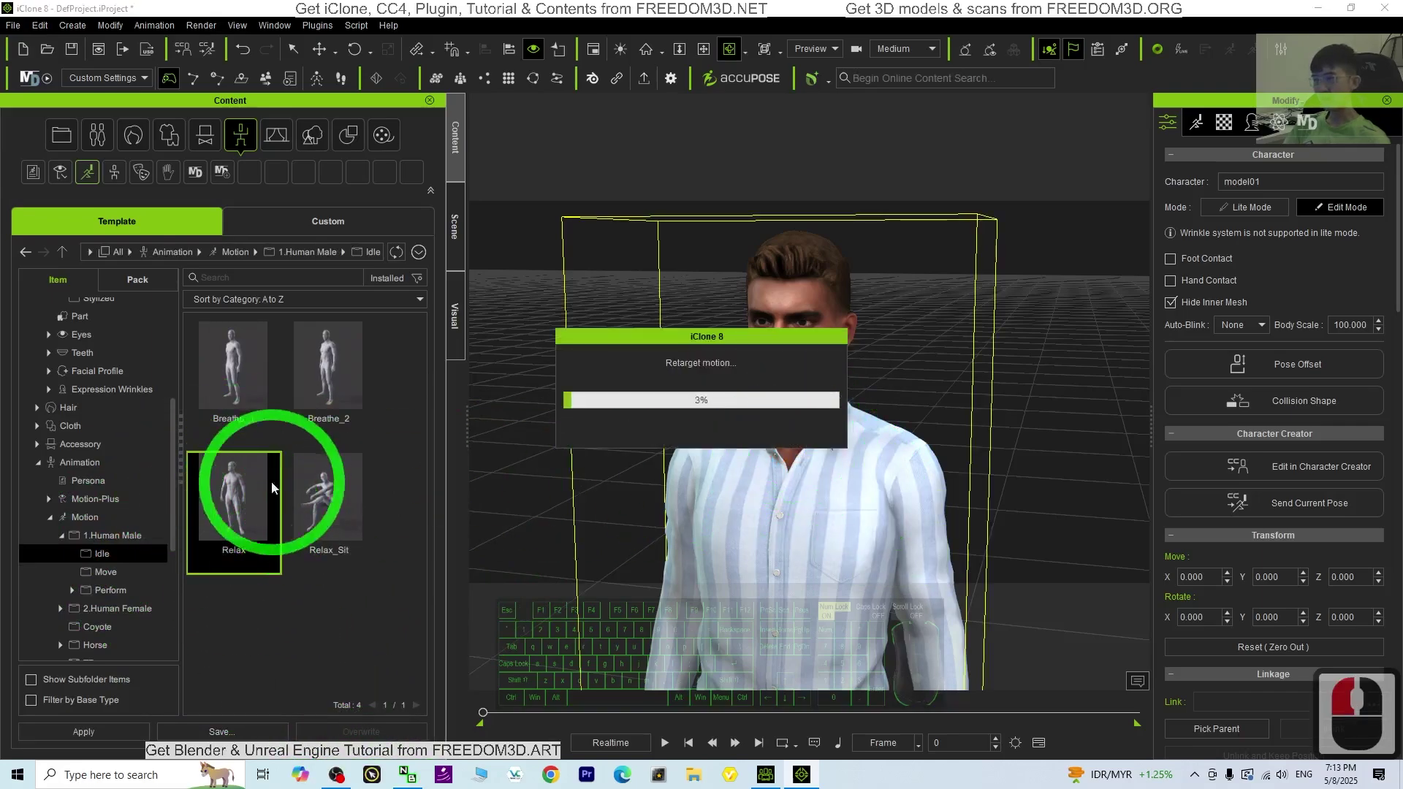
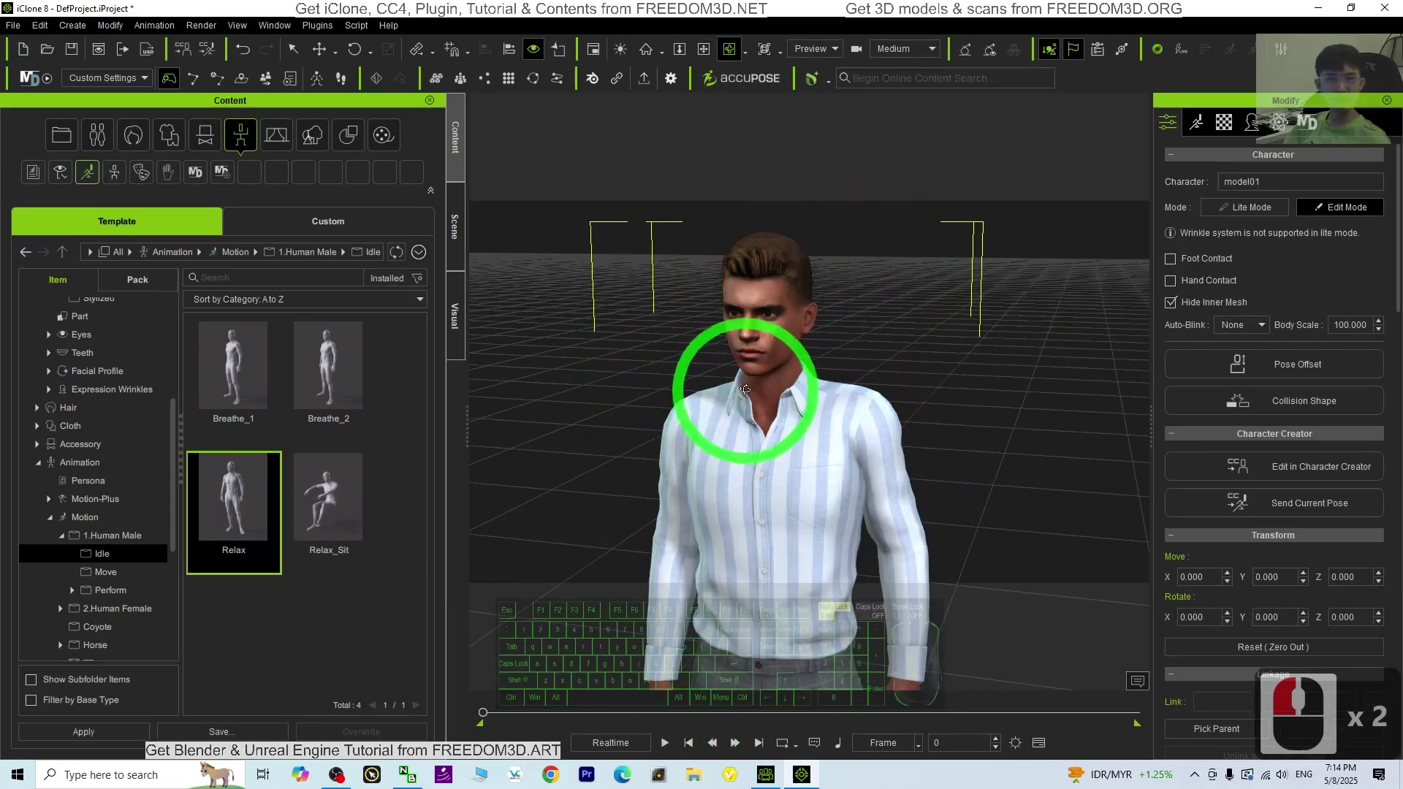
- Preview the applied idle motion playing and adjust the view around his head
key("x")
key("c")
left_click_drag(771, 406, 765, 363)
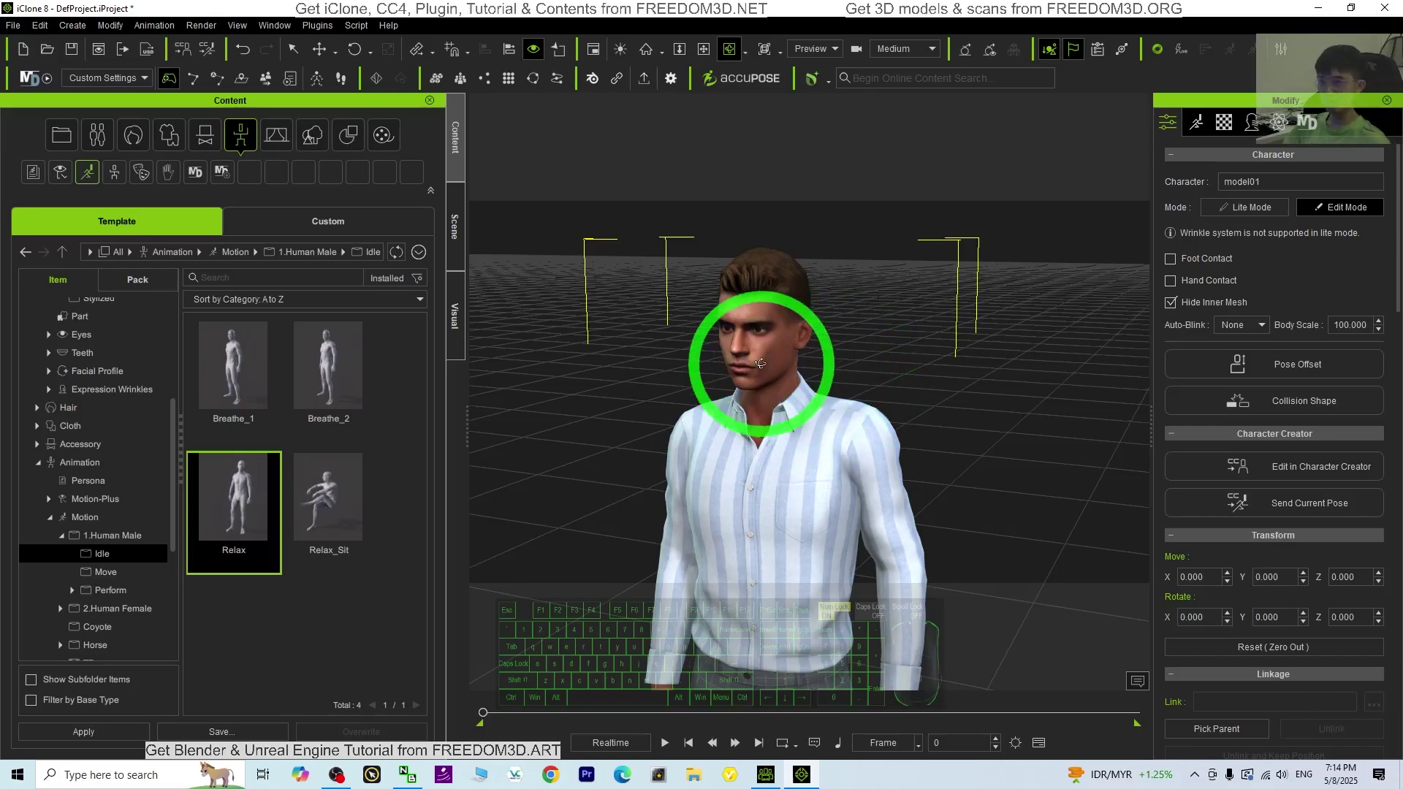
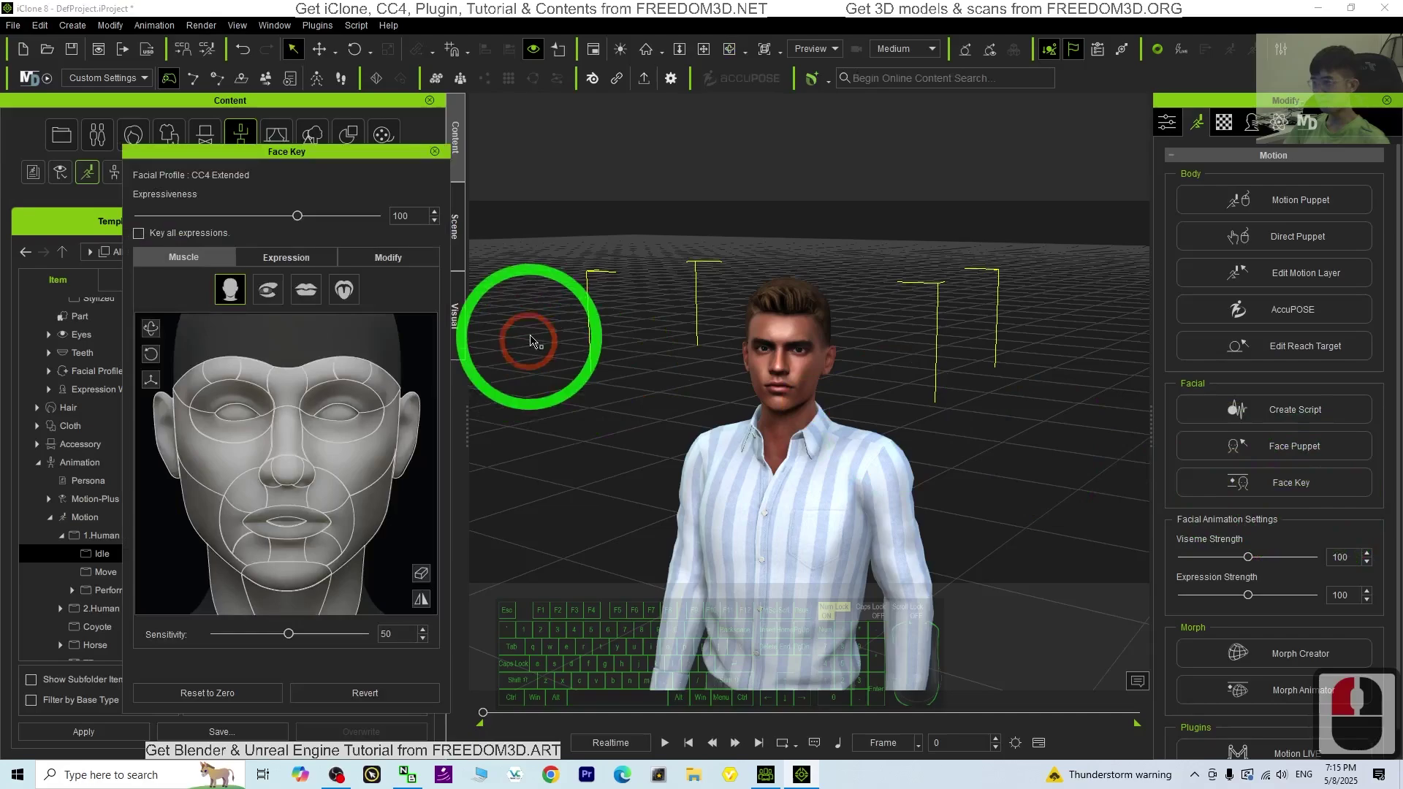
- Choose the 01-Happy expression style in the Face Key editor and apply A6_Happy to model01
left_click_drag(302, 264, 341, 525)
scroll("down", 3)
scroll("up", 3)
left_click_drag(362, 601, 269, 293)
left_click_drag(270, 294, 306, 440)
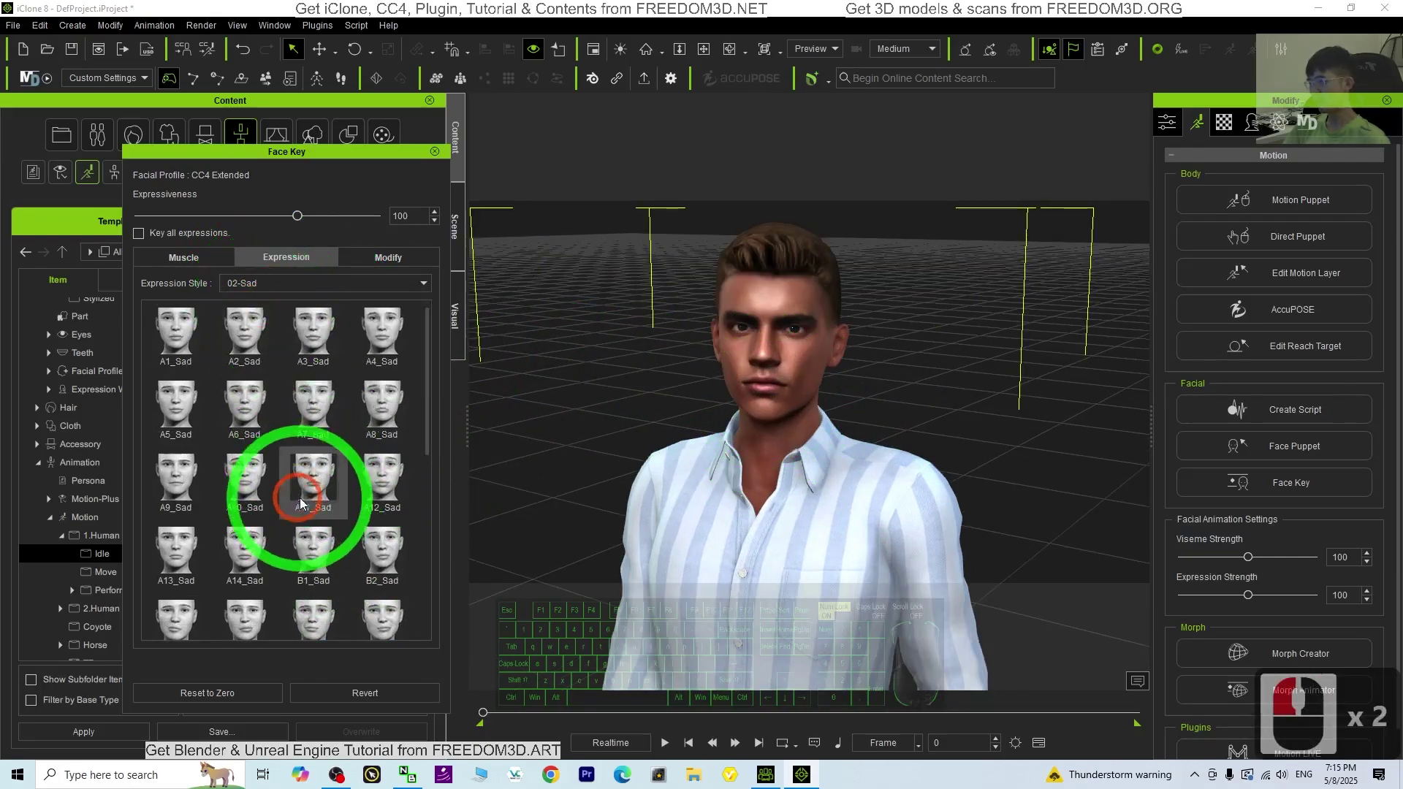
left_click_drag(288, 287, 267, 303)
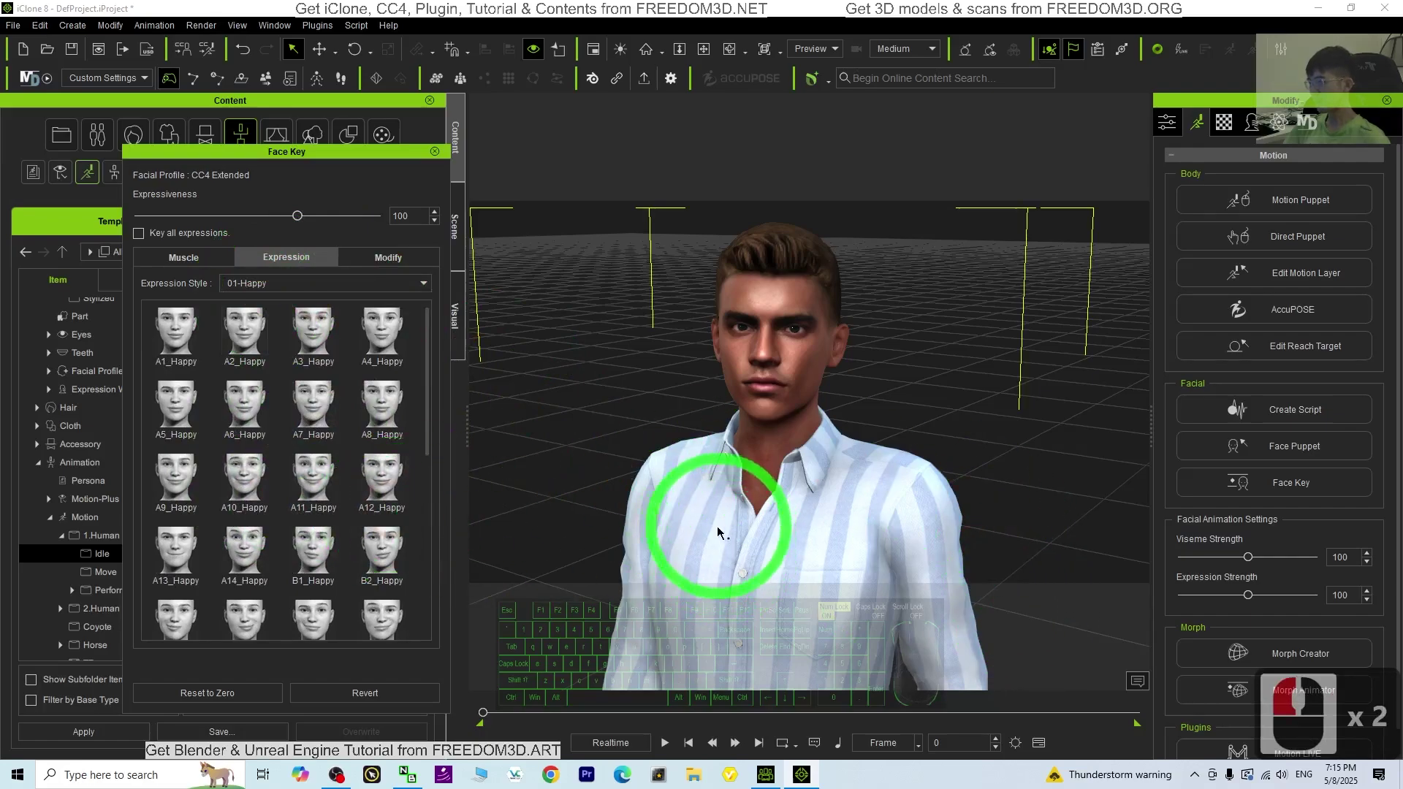
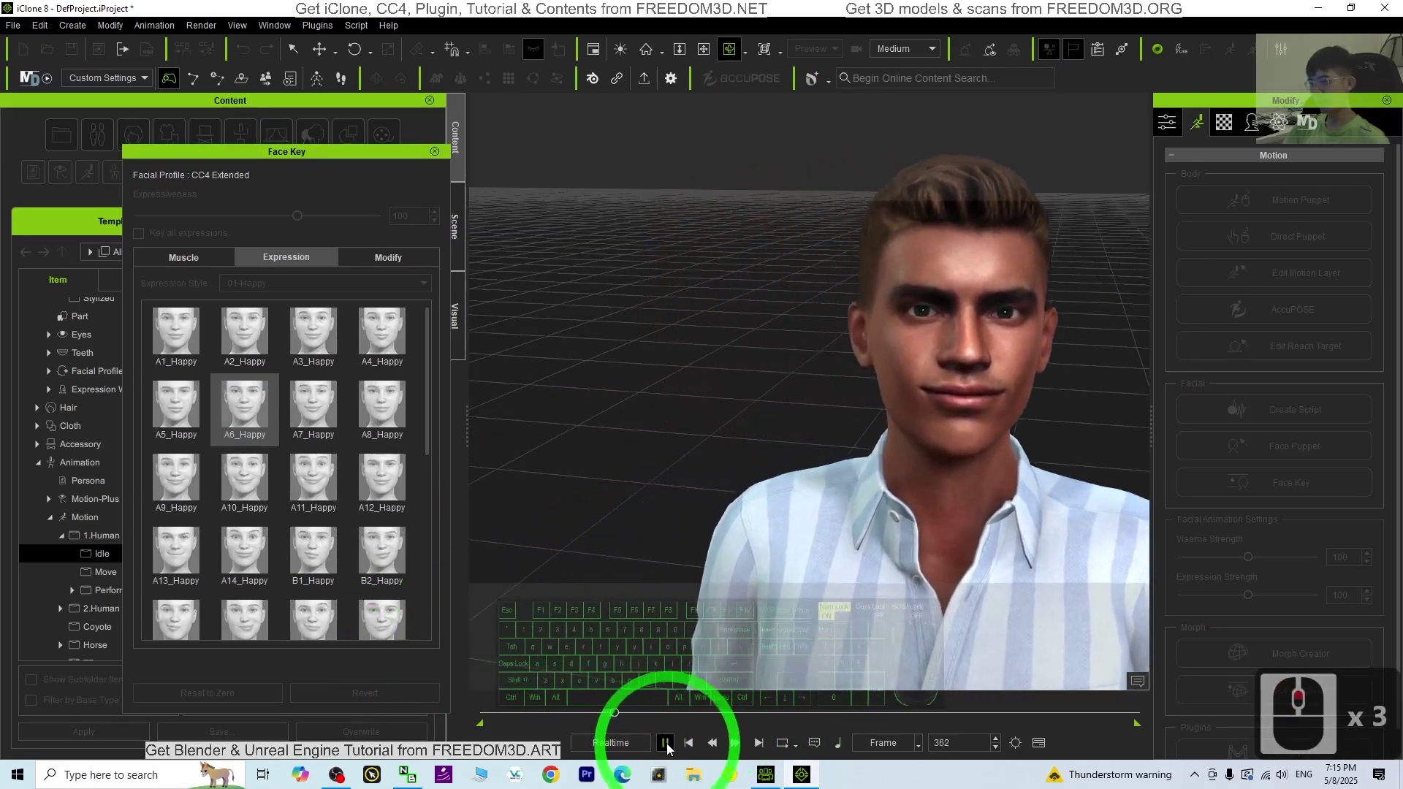
left_click_drag(669, 748, 893, 415)
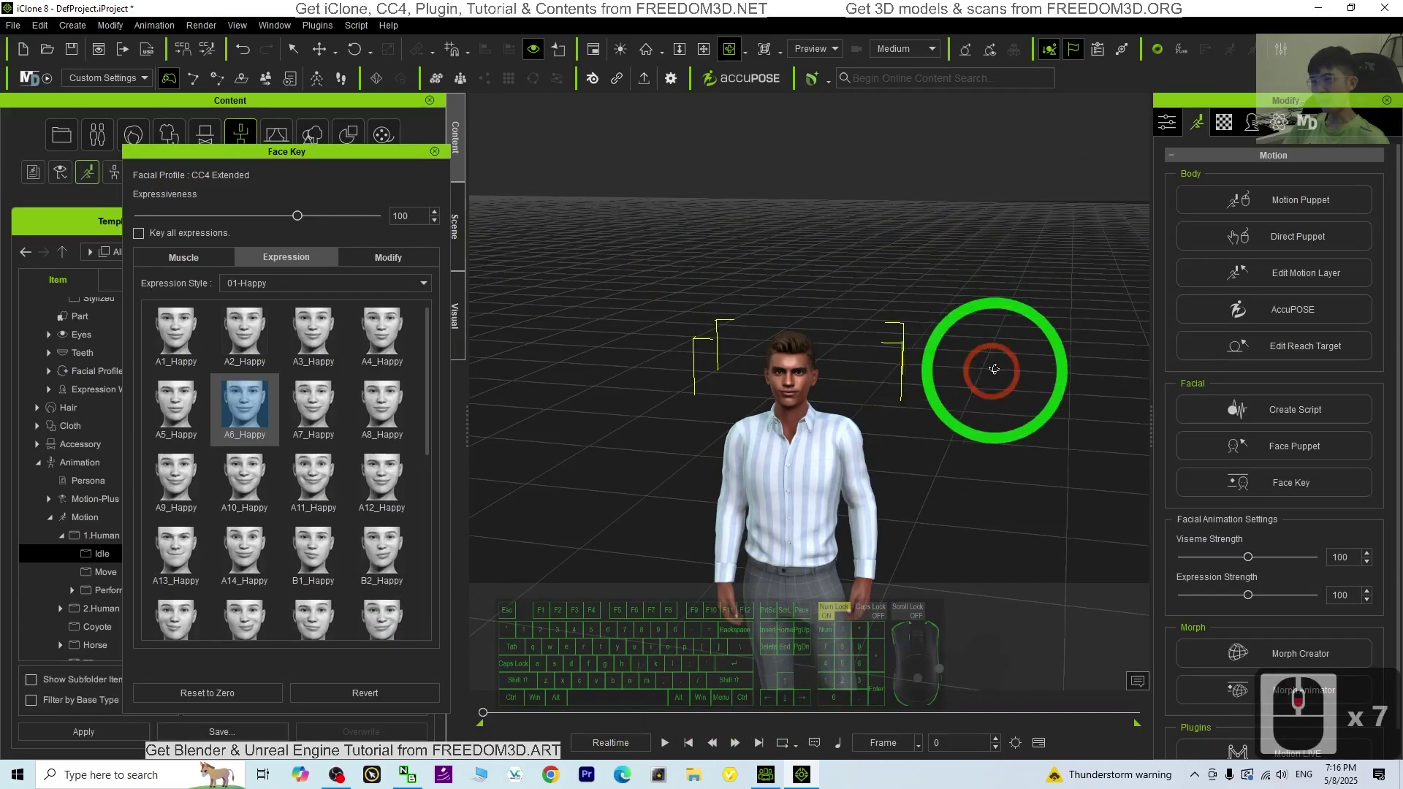
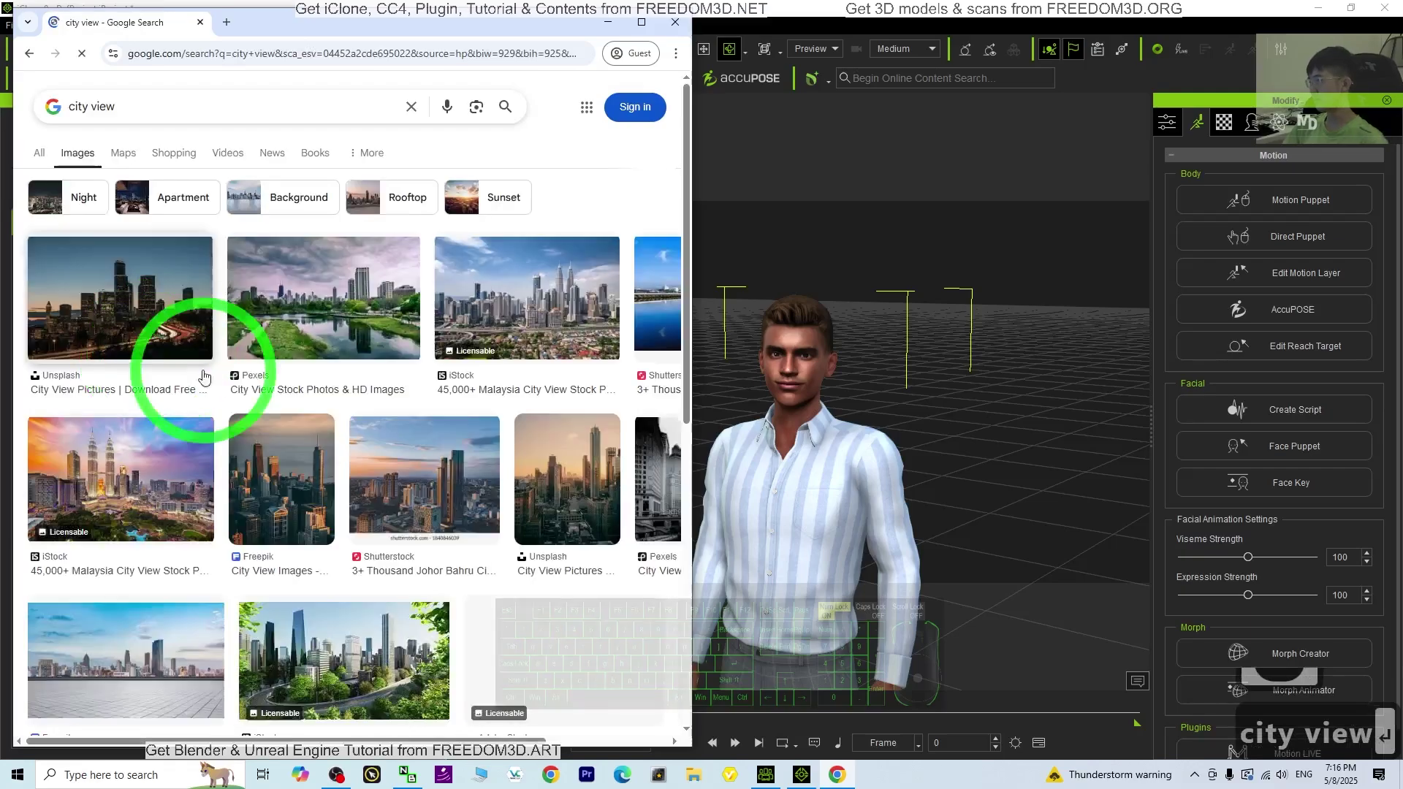
- Run a Google Images search for 'city view'
key("Return")
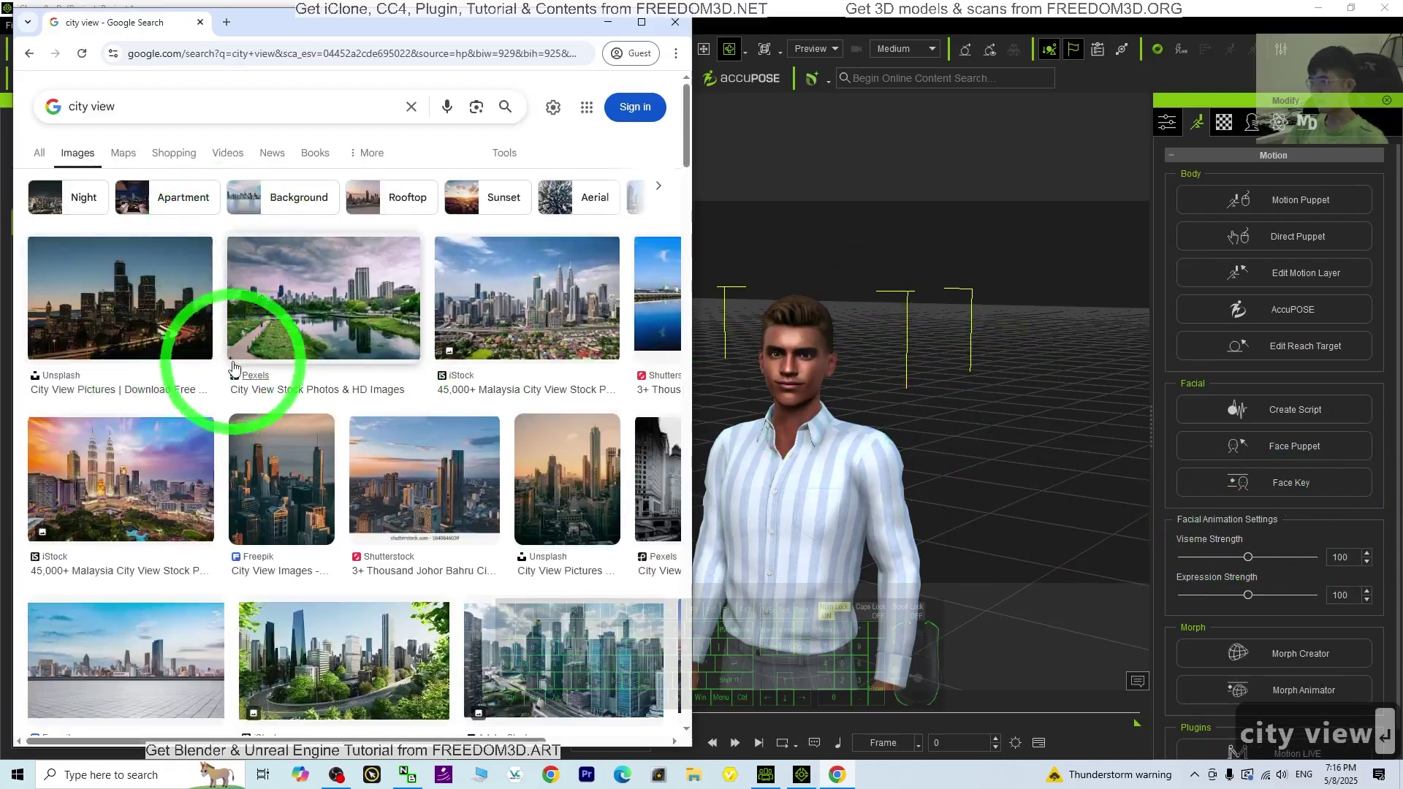
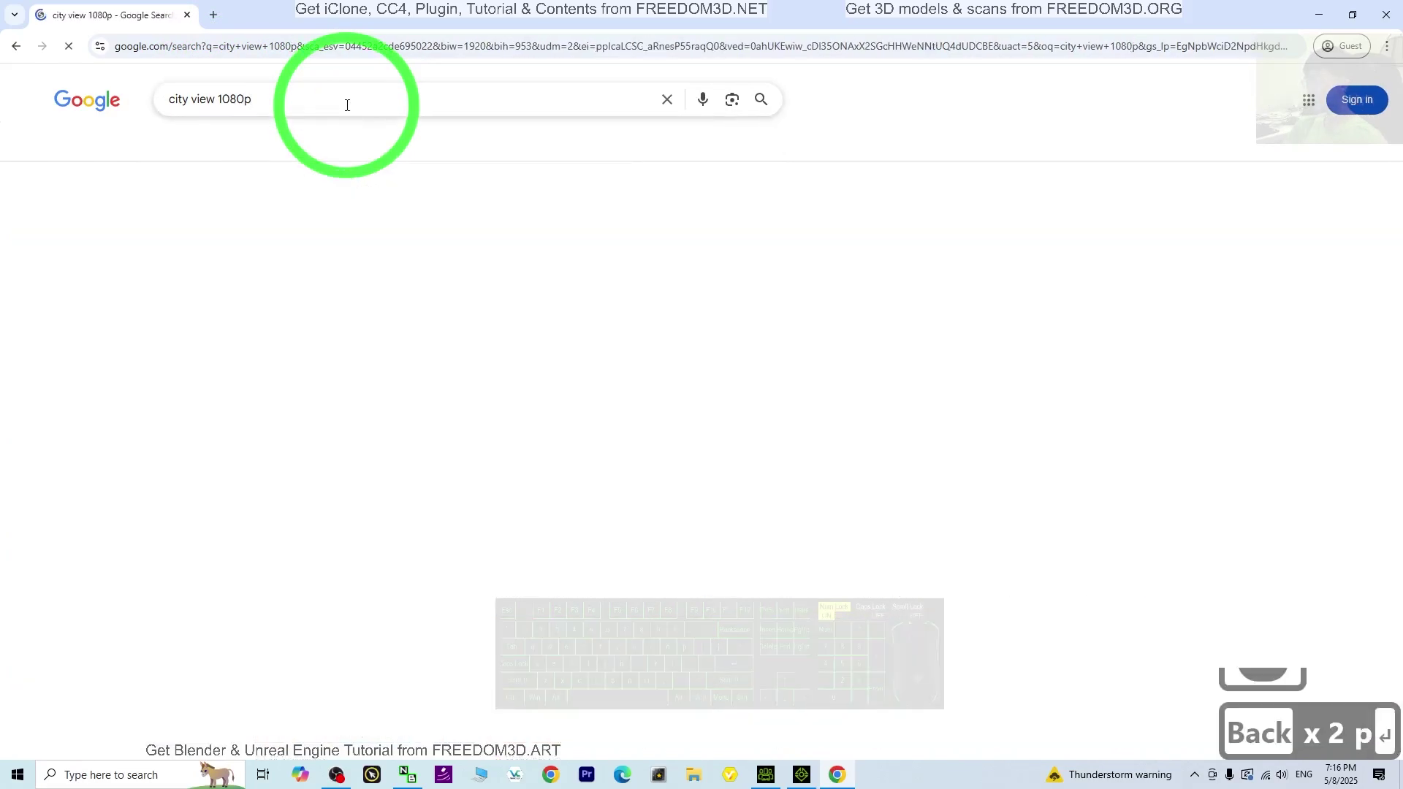
- Preview the nighttime skyline photo, then the turquoise-sky aerial city photo
left_click(562, 309)
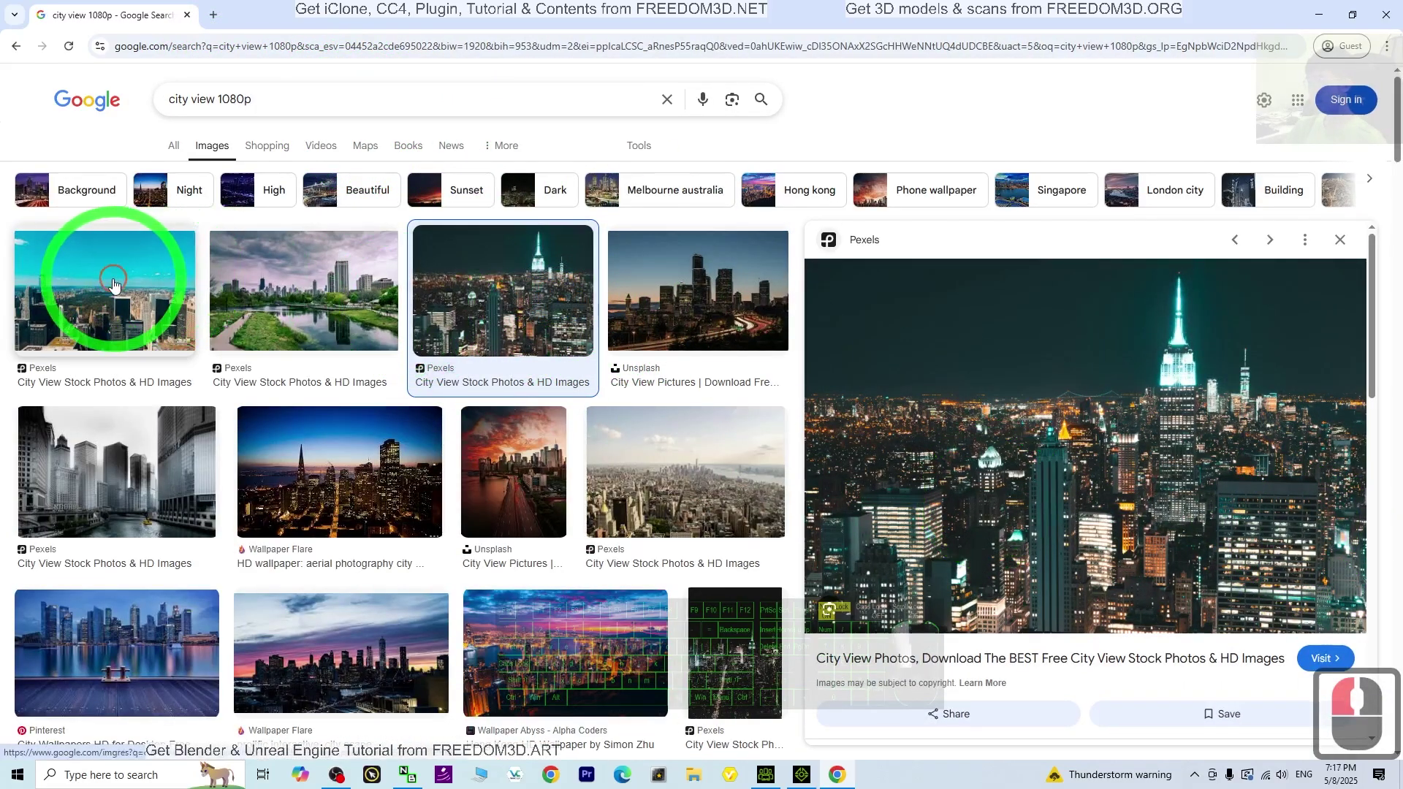
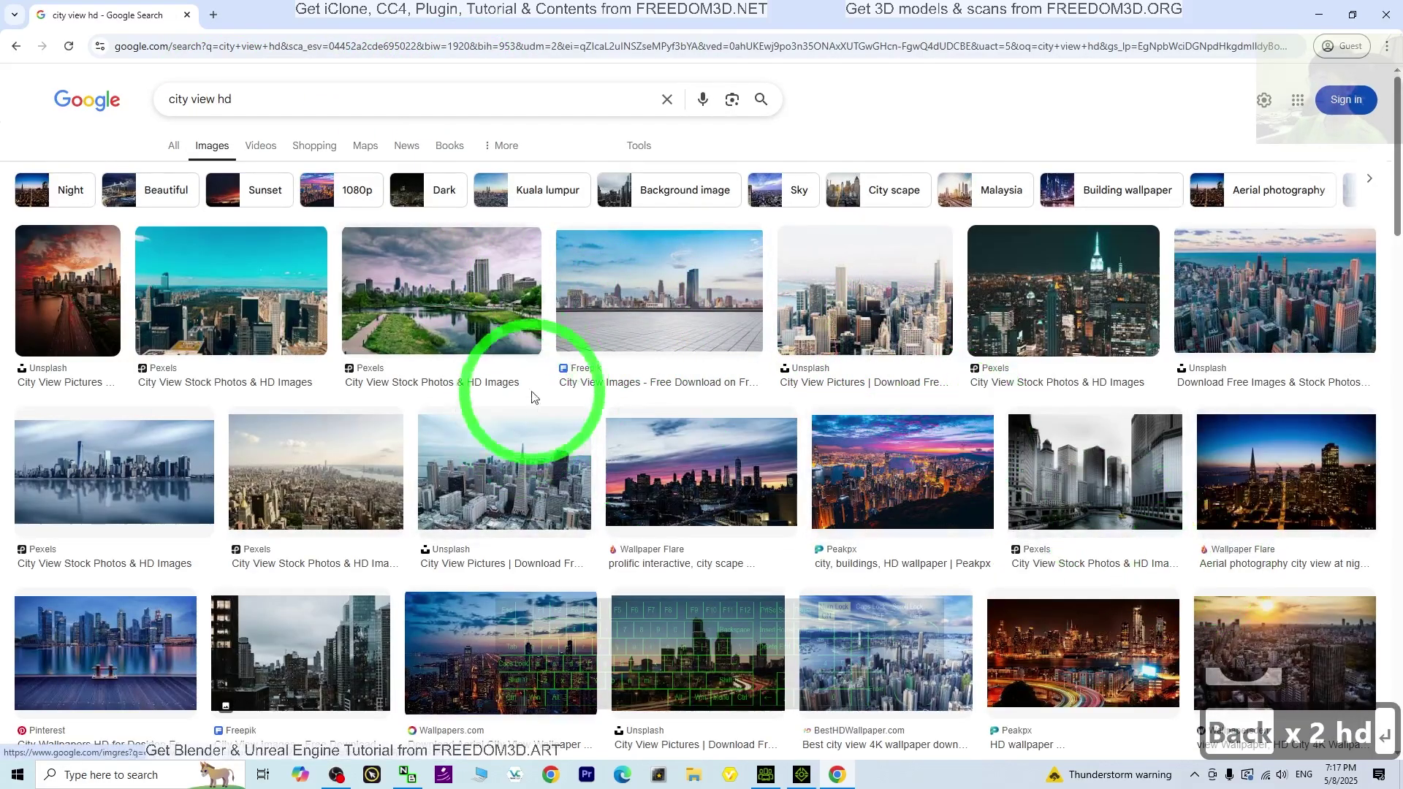
left_click_drag(449, 310, 217, 297)
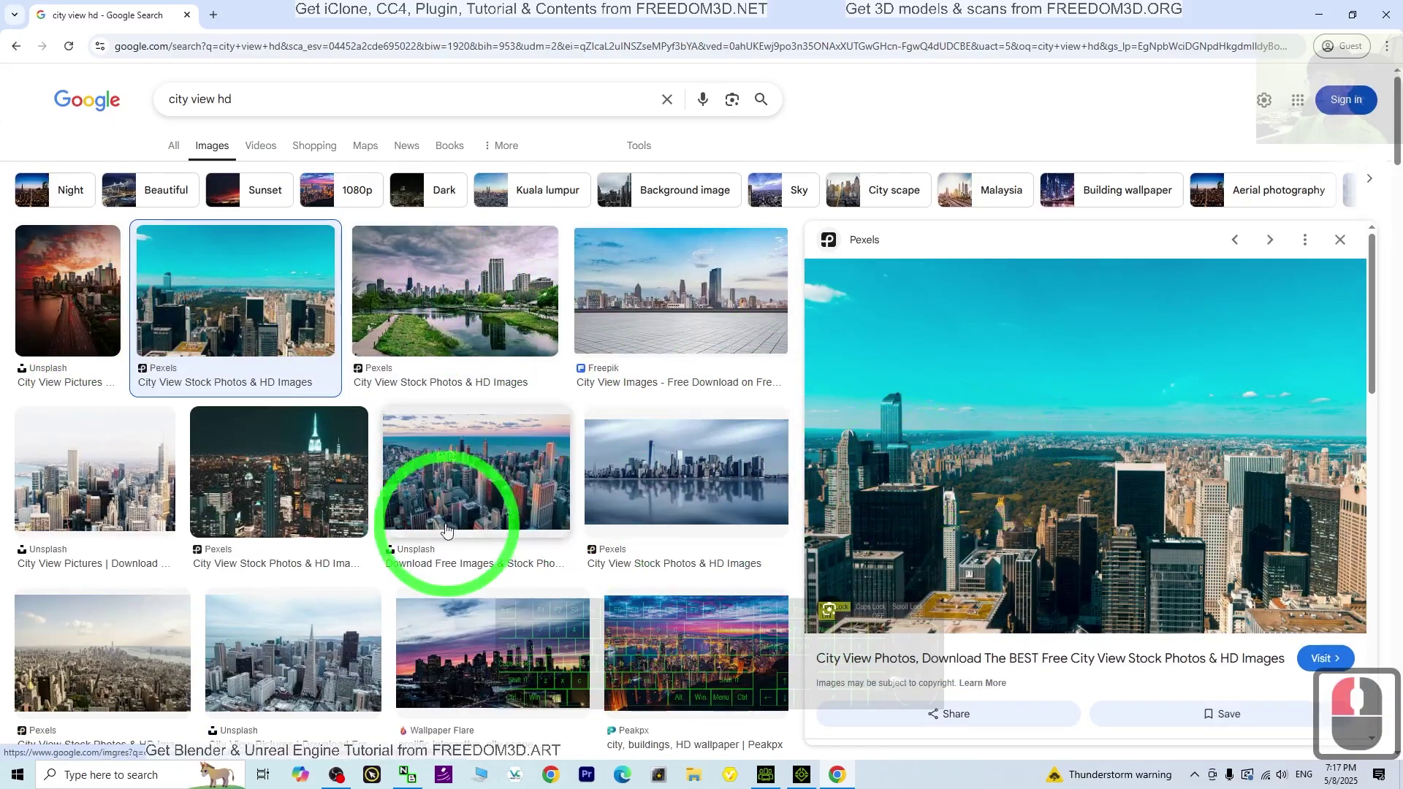
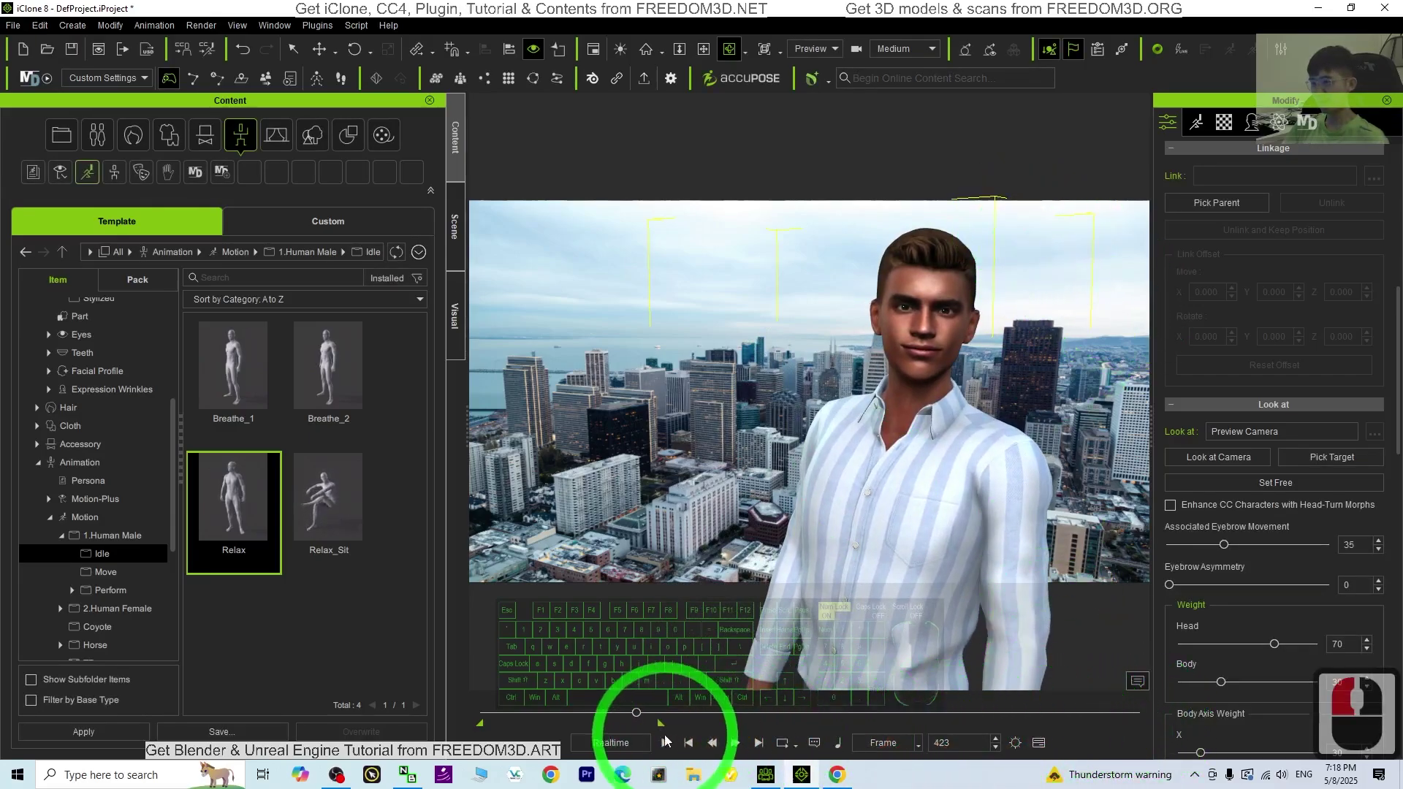
- Play the scene to check the aerial city photo backdrop behind the character
left_click(669, 746)
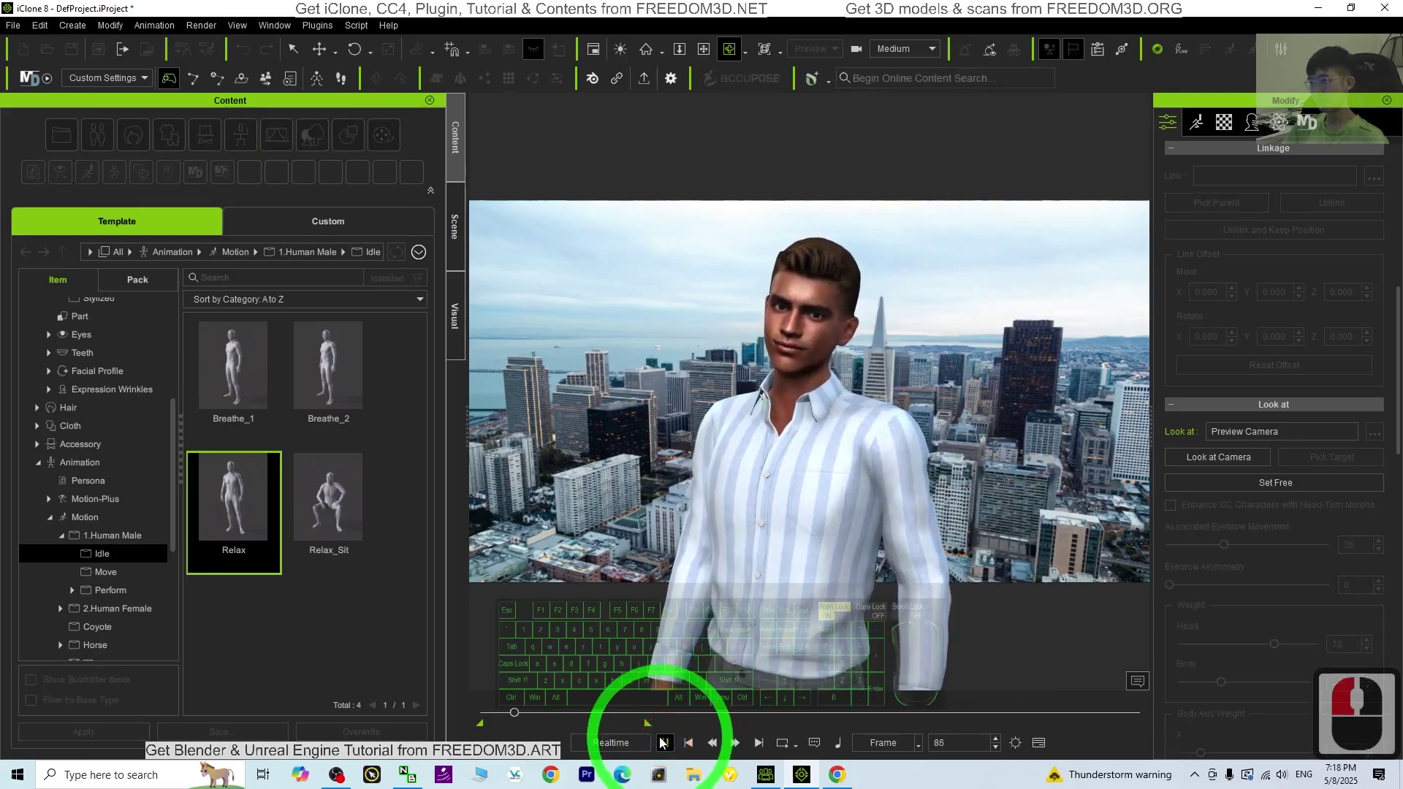
left_click_drag(564, 710, 513, 697)
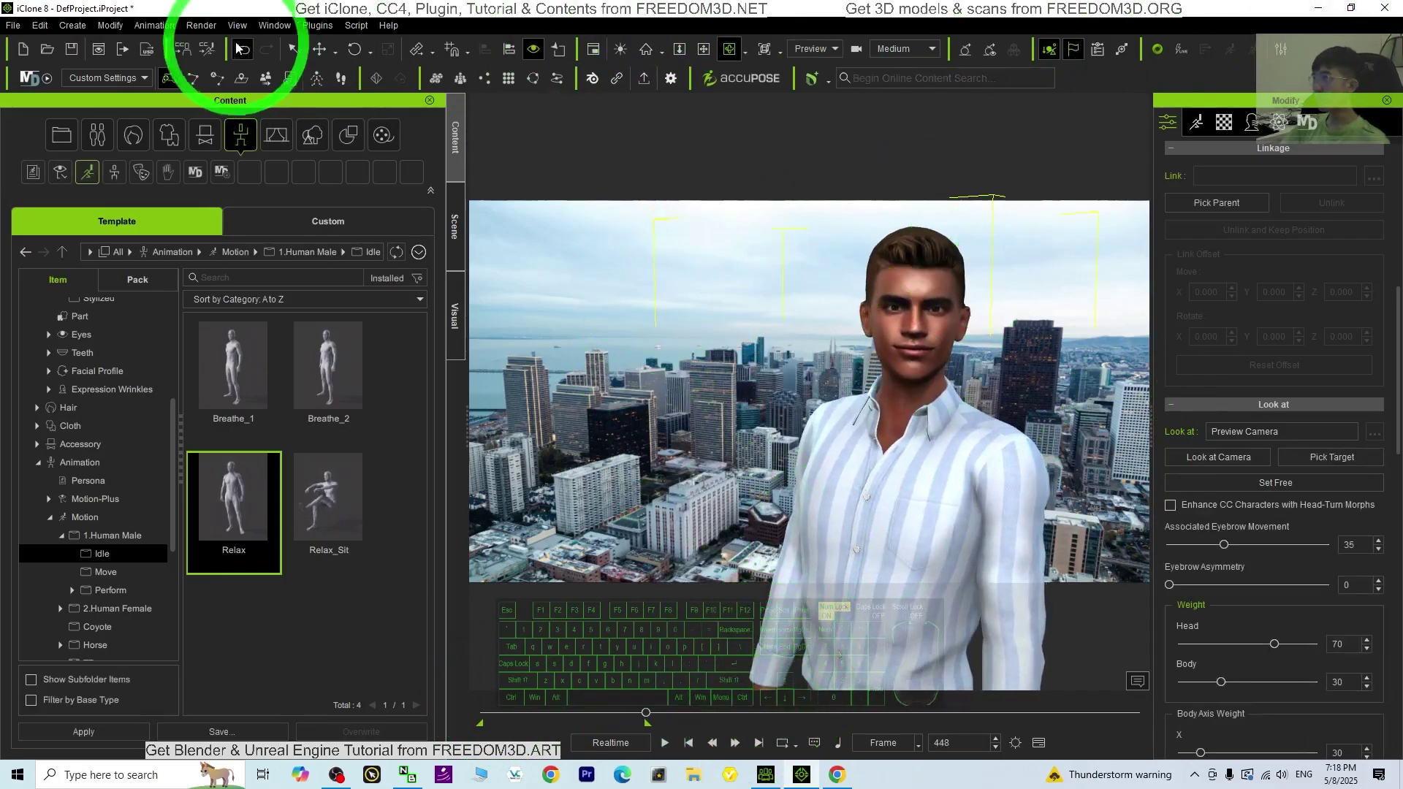
- Set the Render Video output to MP4 format at 30 fps
left_click(210, 35)
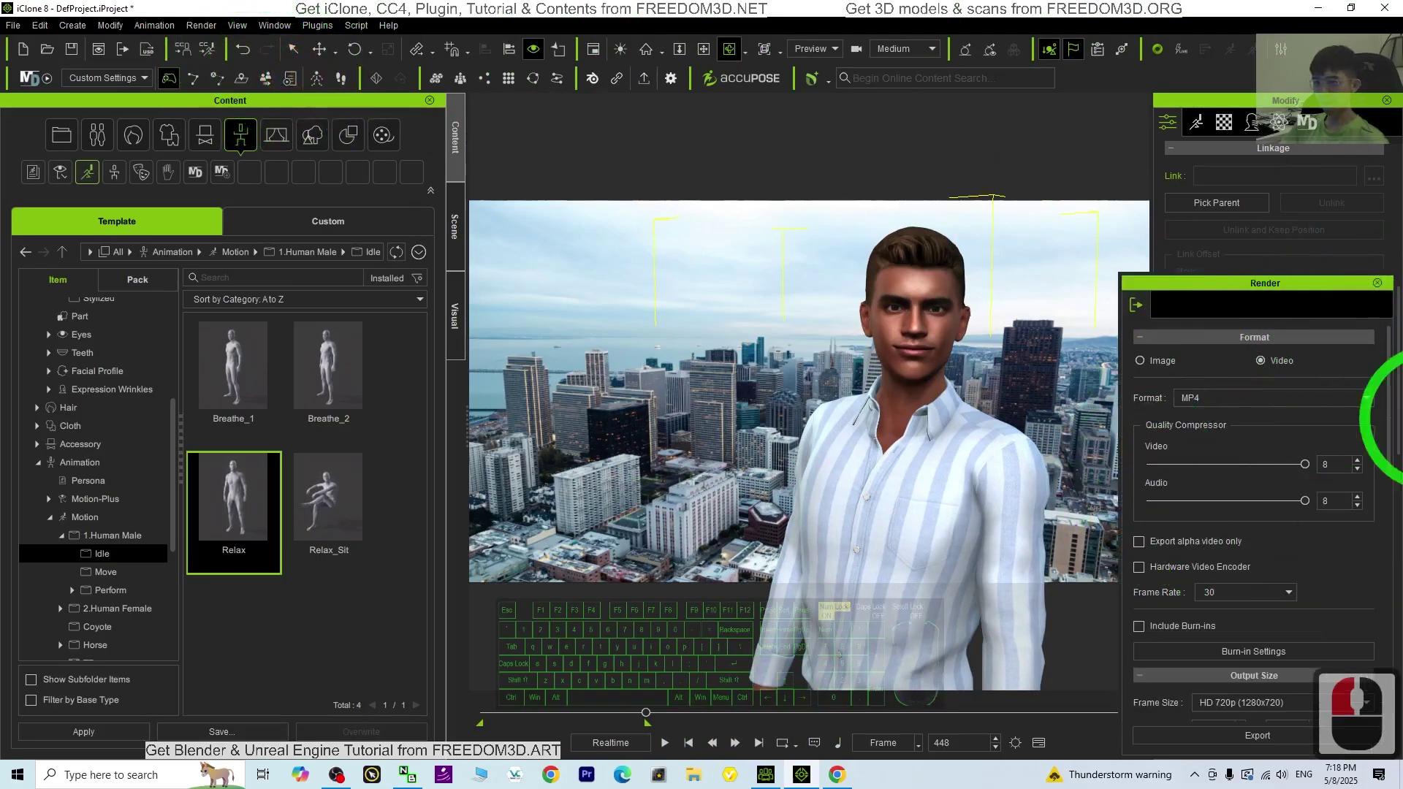
left_click_drag(1251, 399, 1324, 542)
left_click_drag(1324, 542, 1168, 580)
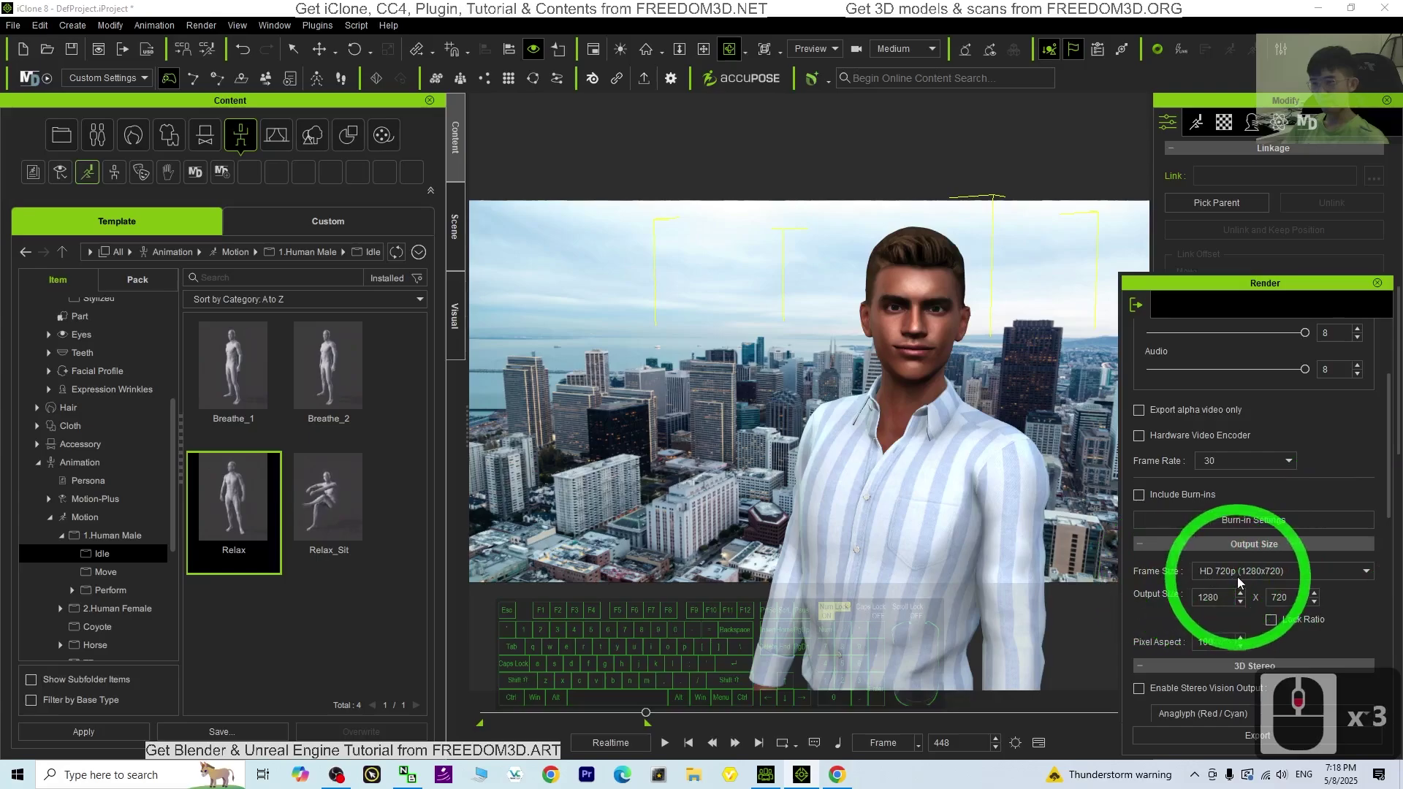
left_click_drag(1239, 570, 1256, 620)
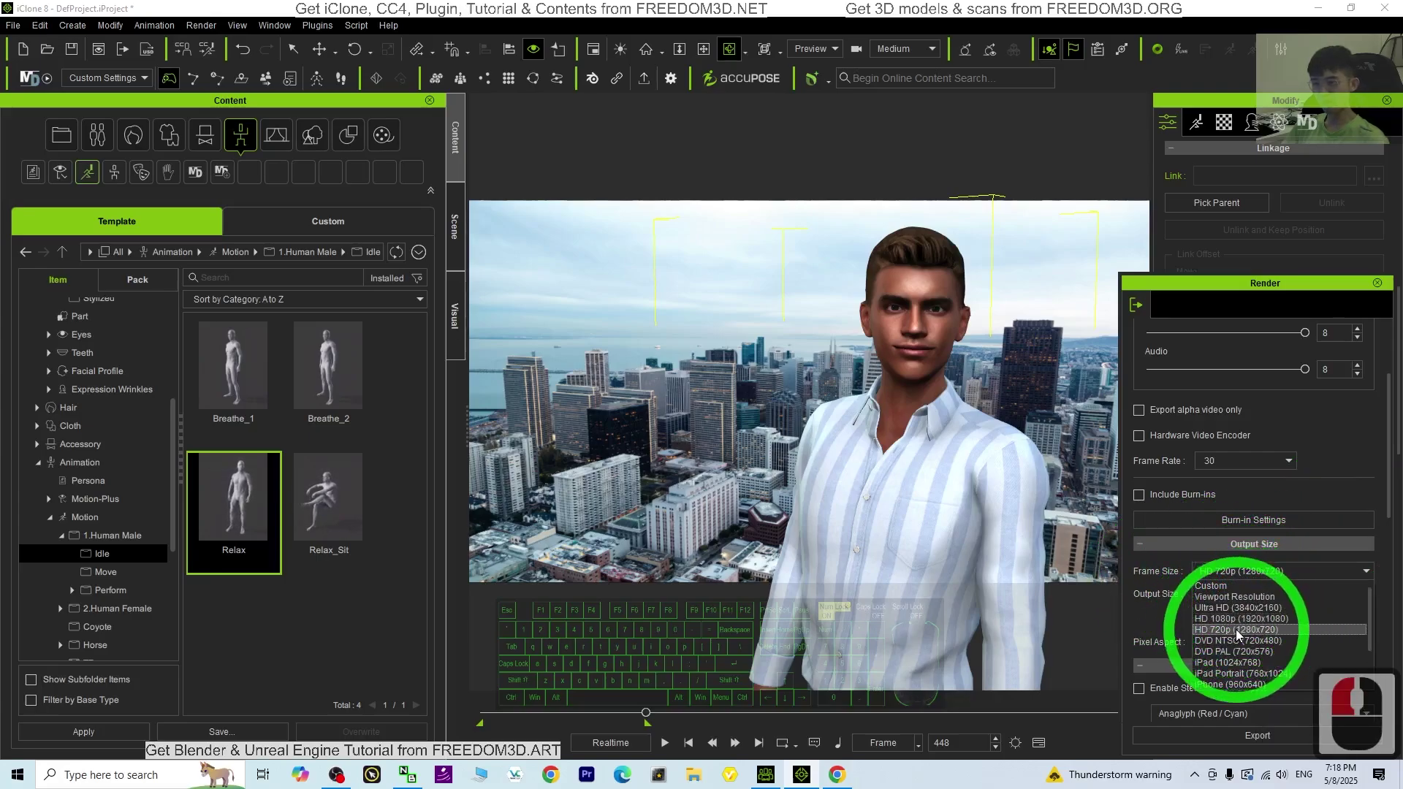
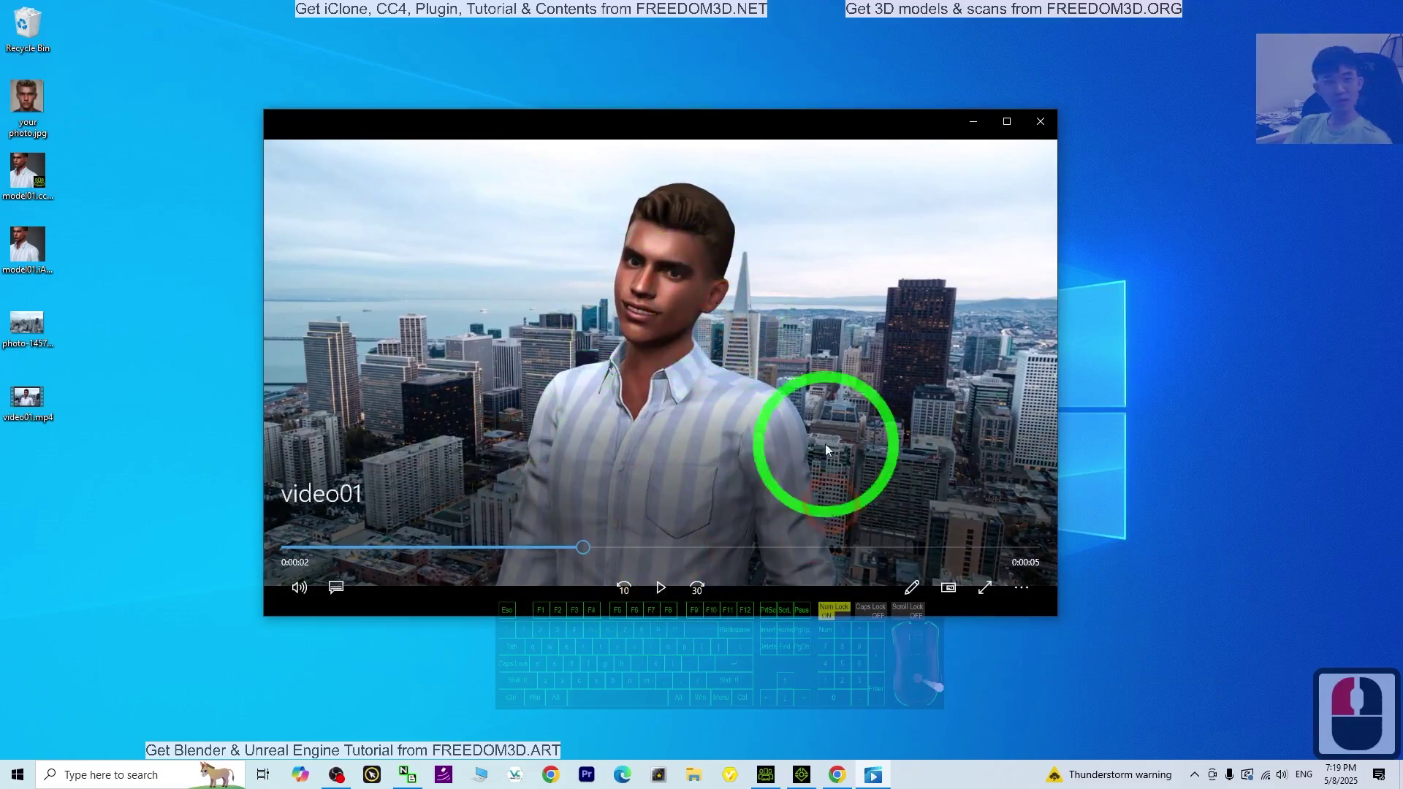
- Watch the rendered video01.mp4 clip of the avatar before the city skyline
scroll("down", 3)
scroll("down", 3)
scroll("down", 3)
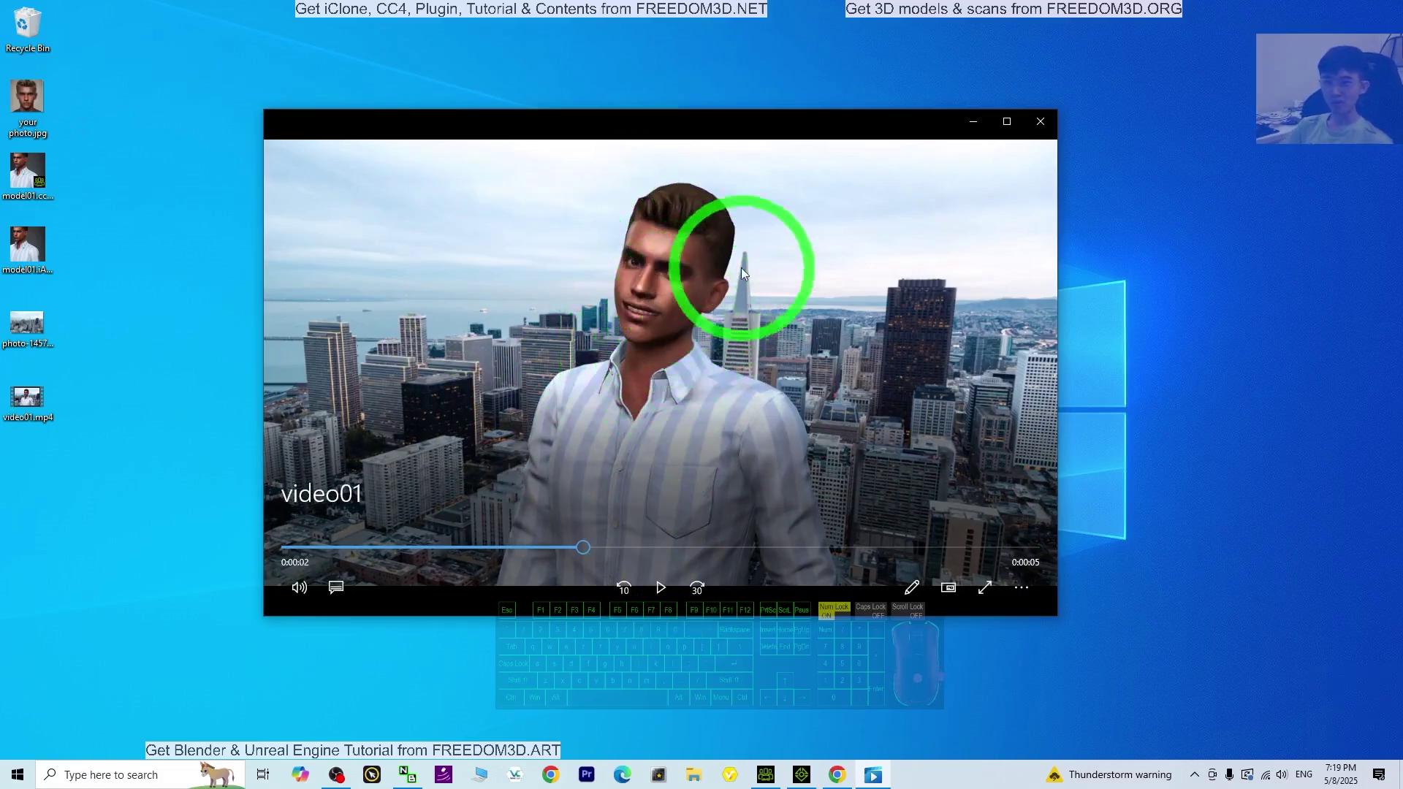